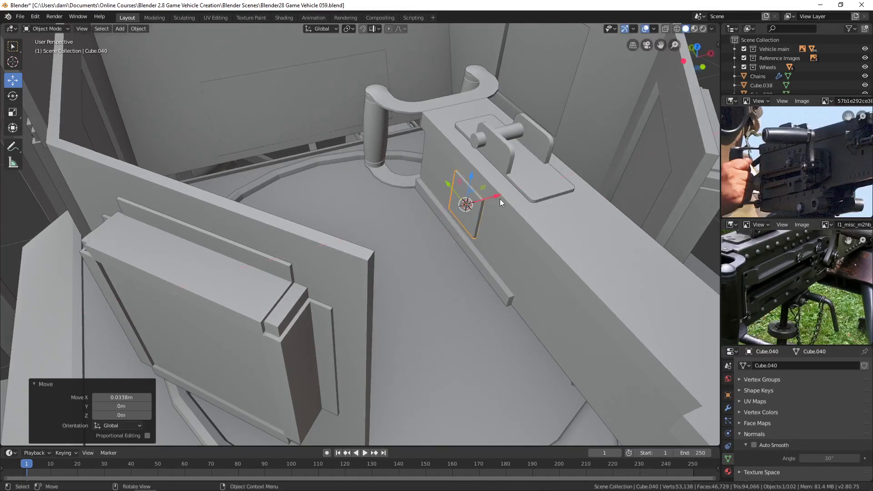
# - Select the small side plate and enter edge editing on it
pyautogui.press('KP_Decimal')
pyautogui.scroll(-3)
pyautogui.middleClick(376, 268)
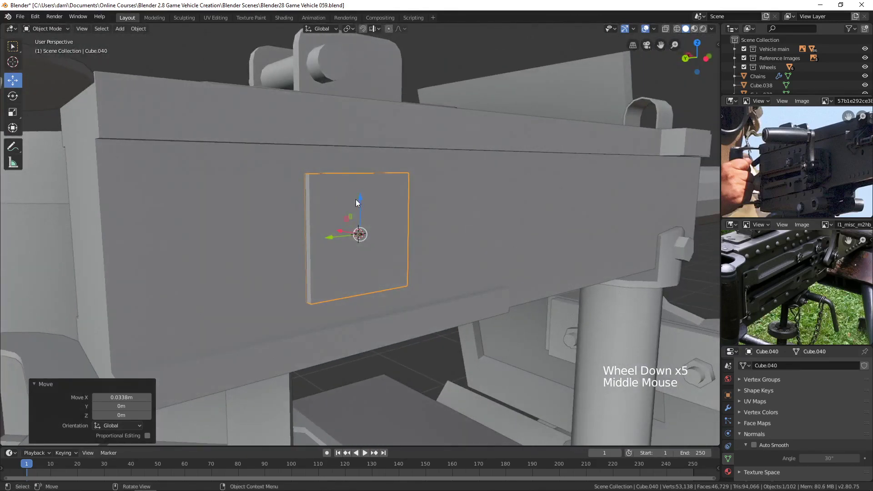
pyautogui.click(361, 196)
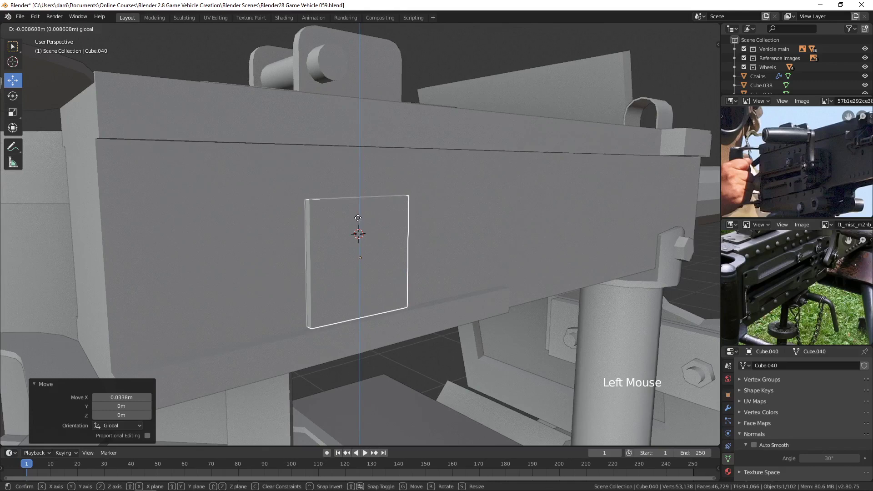
pyautogui.middleClick(406, 247)
pyautogui.middleClick(436, 249)
pyautogui.press('Tab')
pyautogui.middleClick(434, 231)
pyautogui.press('3')
# - Pull the plate's left edge outward along the receiver
pyautogui.click(398, 198)
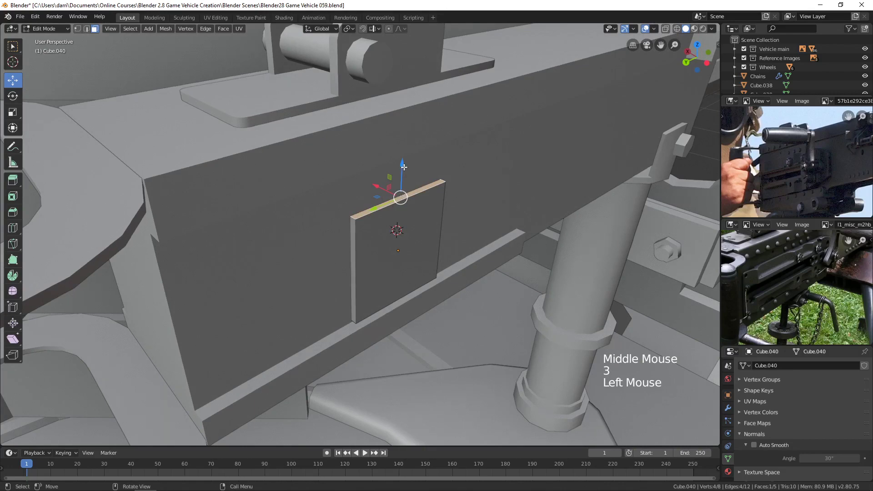
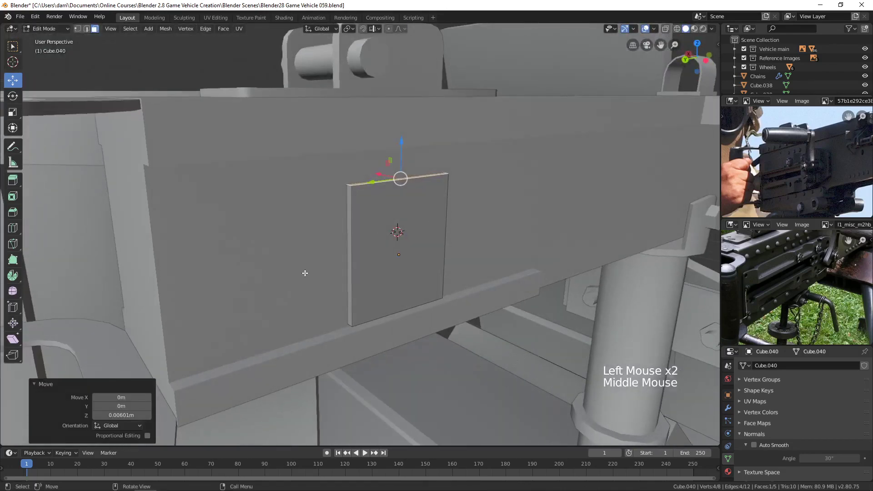
pyautogui.click(349, 267)
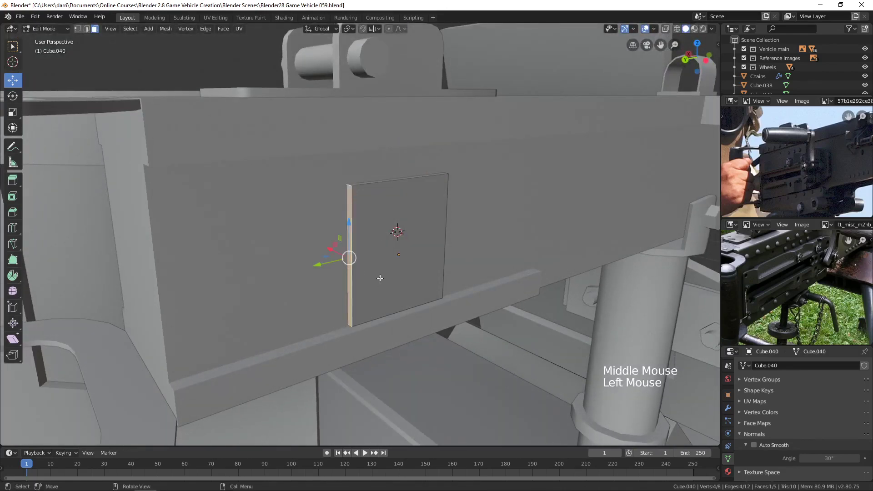
pyautogui.click(305, 266)
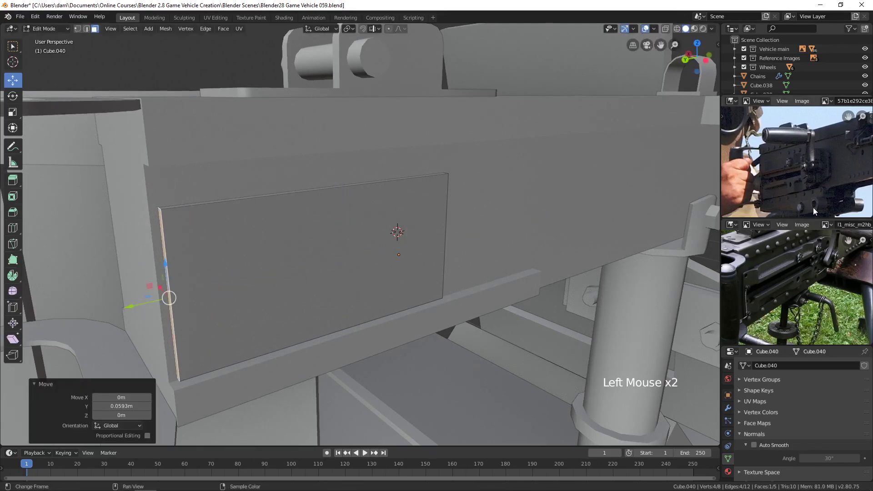
pyautogui.middleClick(492, 319)
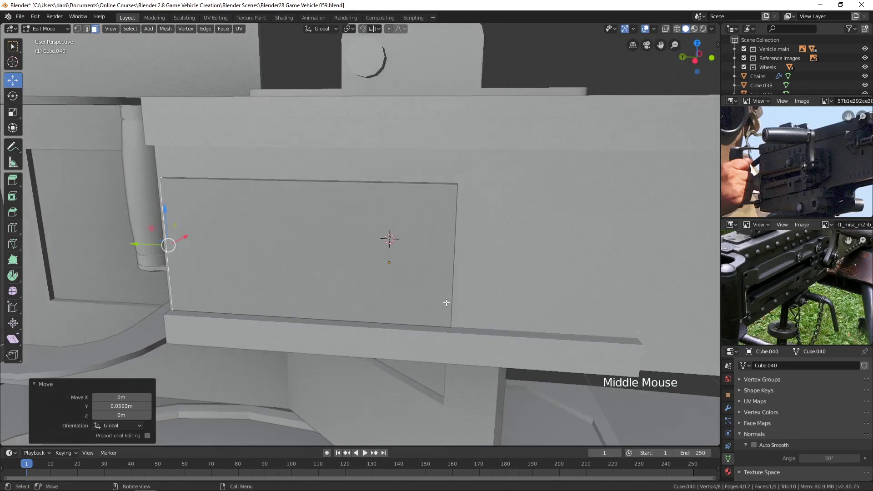
pyautogui.middleClick(576, 405)
pyautogui.scroll(-3)
pyautogui.middleClick(555, 369)
# - Pull the plate's right edge outward into a long panel and leave editing
pyautogui.click(404, 282)
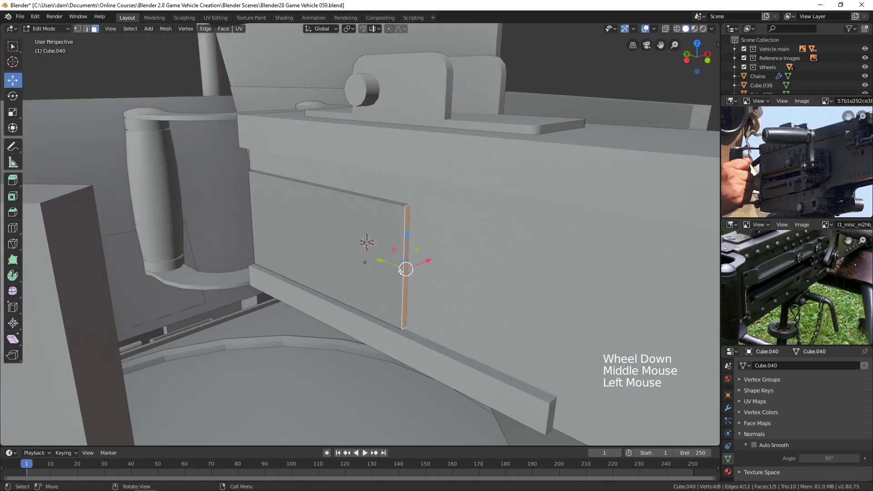
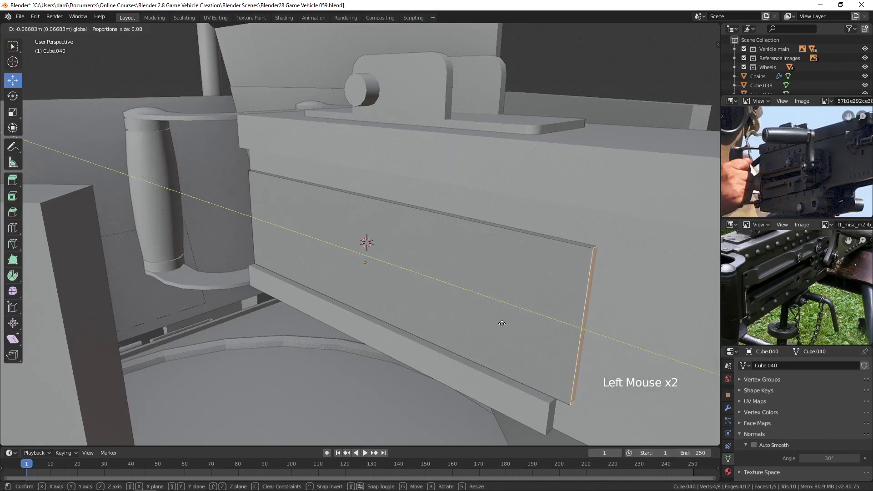
pyautogui.scroll(-3)
pyautogui.middleClick(522, 290)
pyautogui.middleClick(503, 293)
pyautogui.press('Tab')
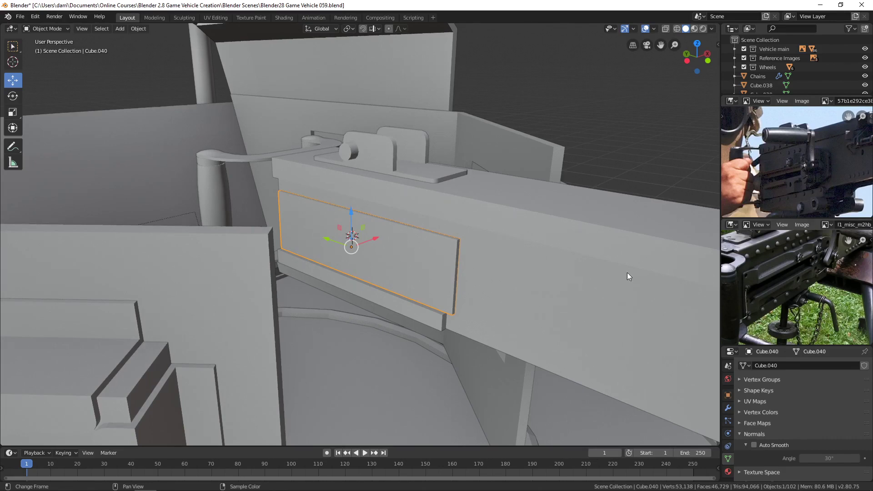
# - Select the panel face and add horizontal edge loops across it
pyautogui.middleClick(472, 291)
pyautogui.scroll(3)
pyautogui.middleClick(469, 264)
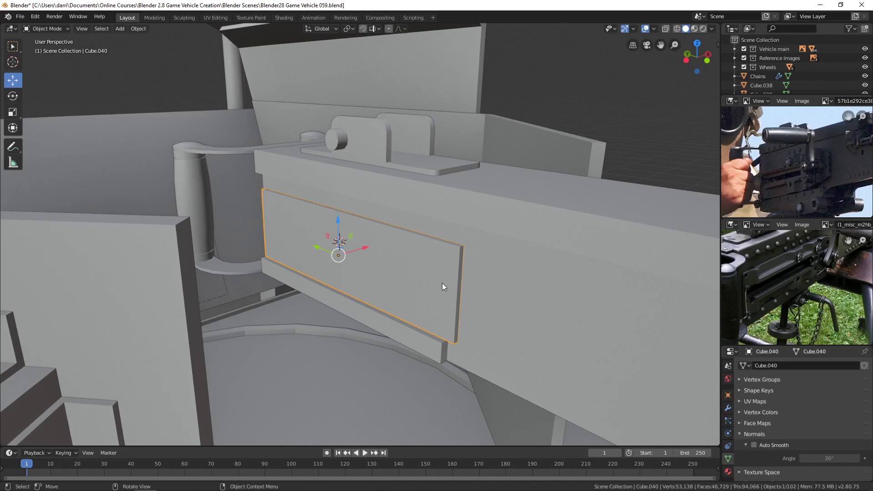
pyautogui.press('Tab')
pyautogui.press('3')
pyautogui.click(371, 263)
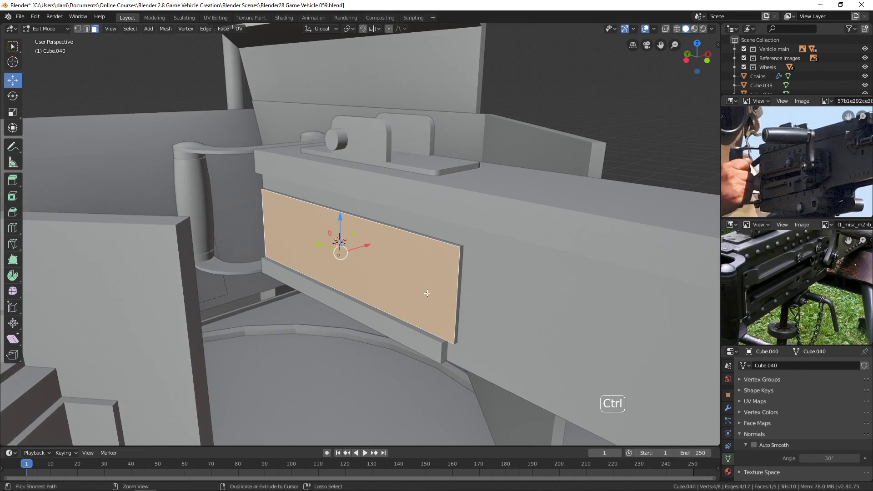
pyautogui.press('ctrl+r')
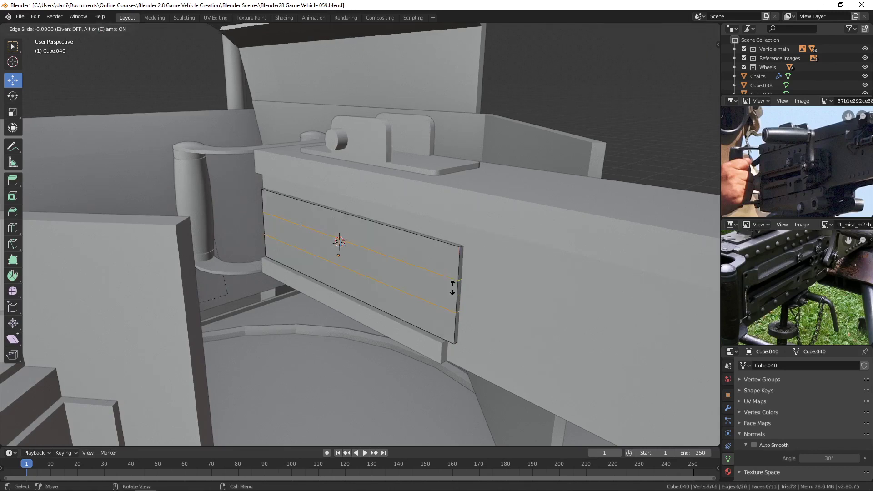
# - Add a vertical edge loop and shift it sideways along the panel
pyautogui.press('s')
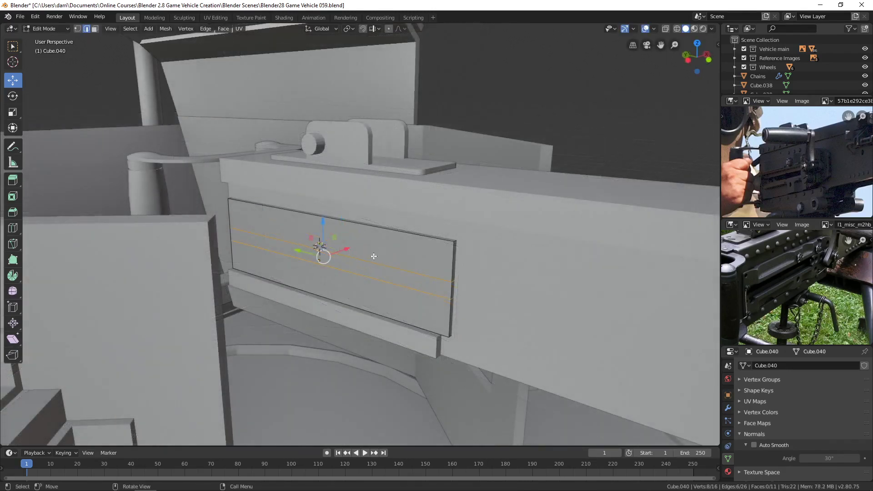
pyautogui.press('ctrl+r')
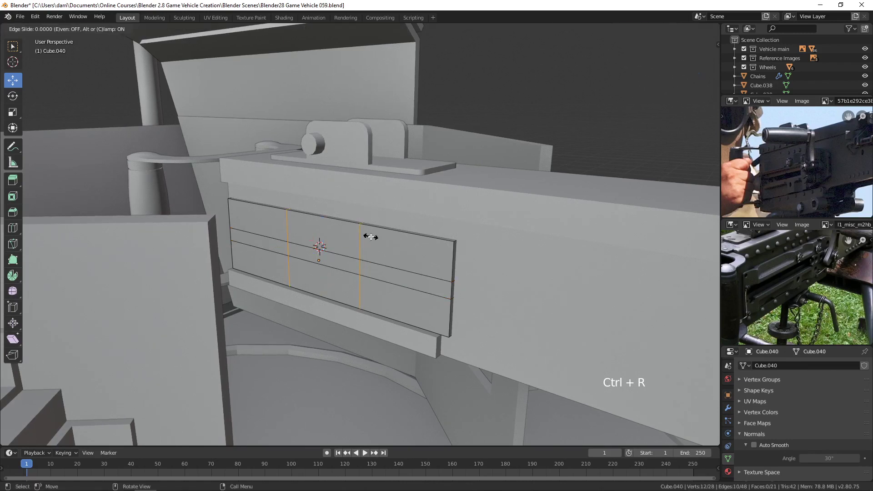
pyautogui.click(287, 270)
pyautogui.click(258, 241)
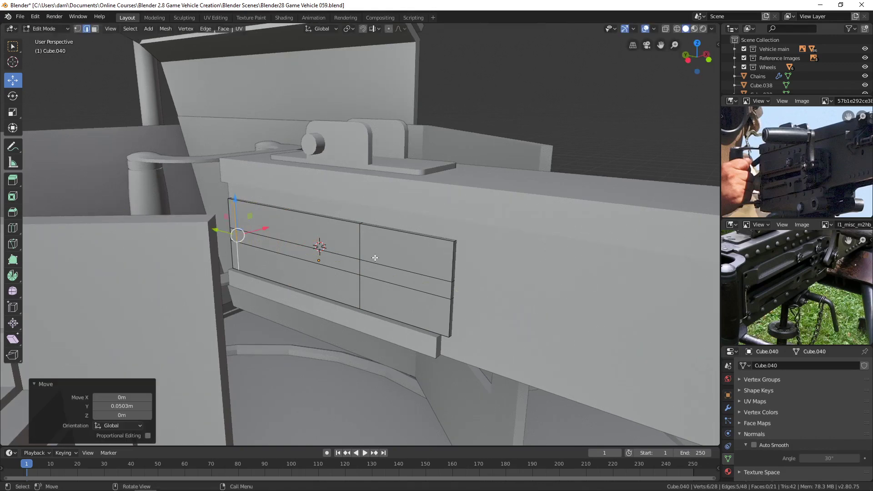
pyautogui.click(361, 248)
pyautogui.click(335, 260)
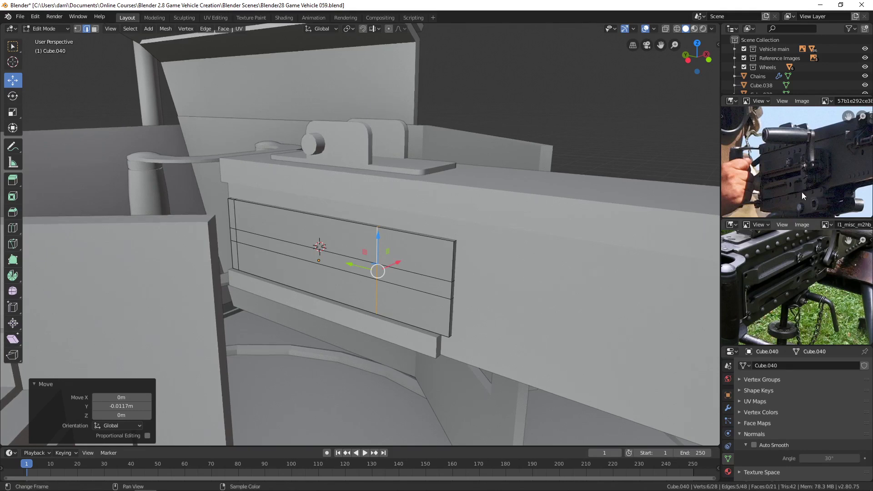
pyautogui.middleClick(378, 274)
# - Extrude the upper-left strip inward along its normal to form a groove
pyautogui.press('3')
pyautogui.press('3')
pyautogui.click(315, 258)
pyautogui.middleClick(386, 268)
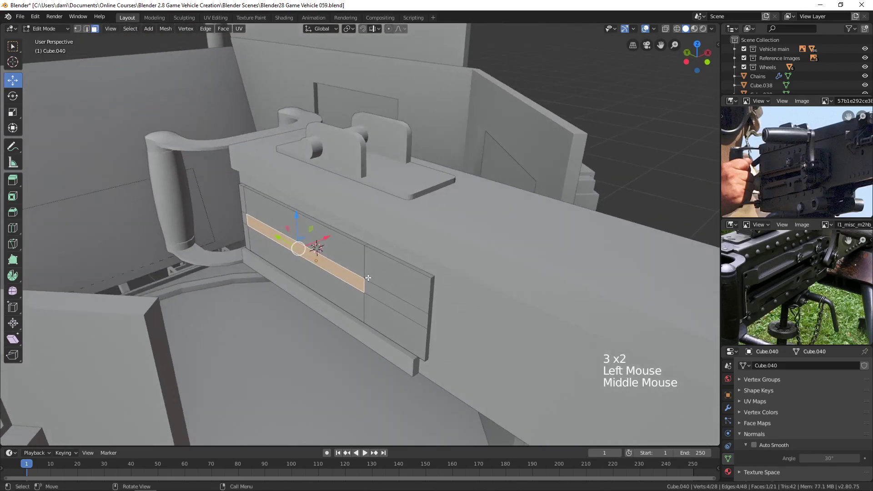
pyautogui.press('e')
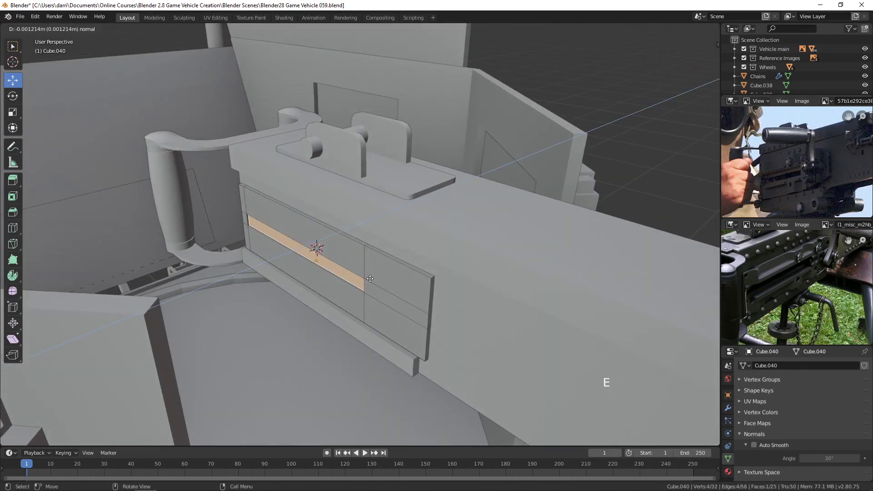
pyautogui.press('alt+a')
pyautogui.middleClick(348, 285)
pyautogui.middleClick(472, 268)
pyautogui.scroll(3)
# - Select the panel's right end edge and leave mesh editing
pyautogui.press('2')
pyautogui.click(393, 250)
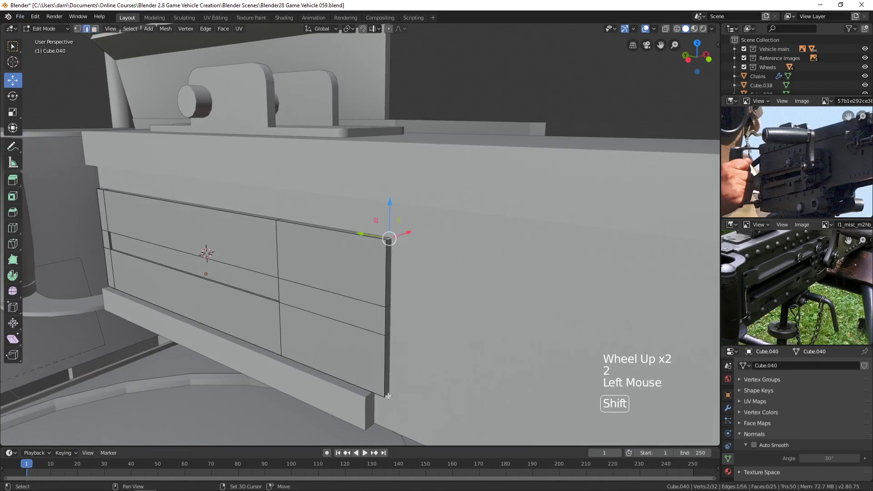
pyautogui.click(386, 393)
pyautogui.press('ctrl+z')
pyautogui.click(387, 393)
pyautogui.scroll(-3)
pyautogui.middleClick(447, 312)
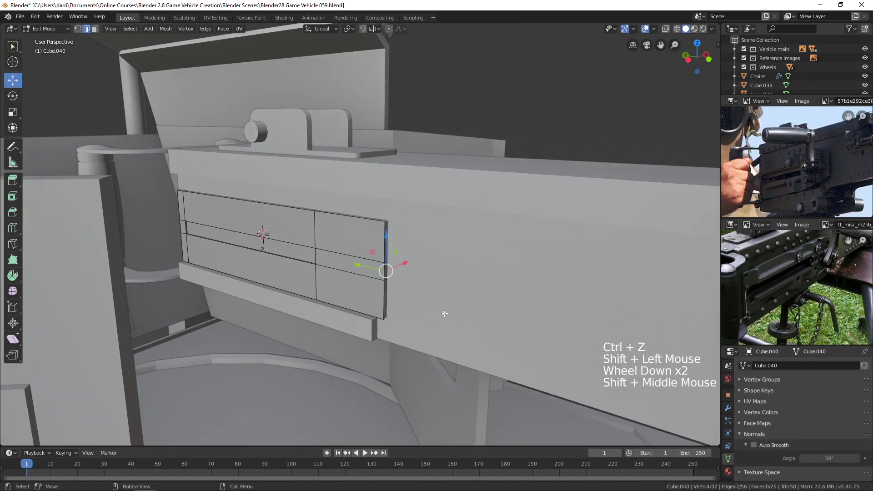
pyautogui.press('Tab')
# - Apply the panel's transforms and return to editing its geometry
pyautogui.press('ctrl+a')
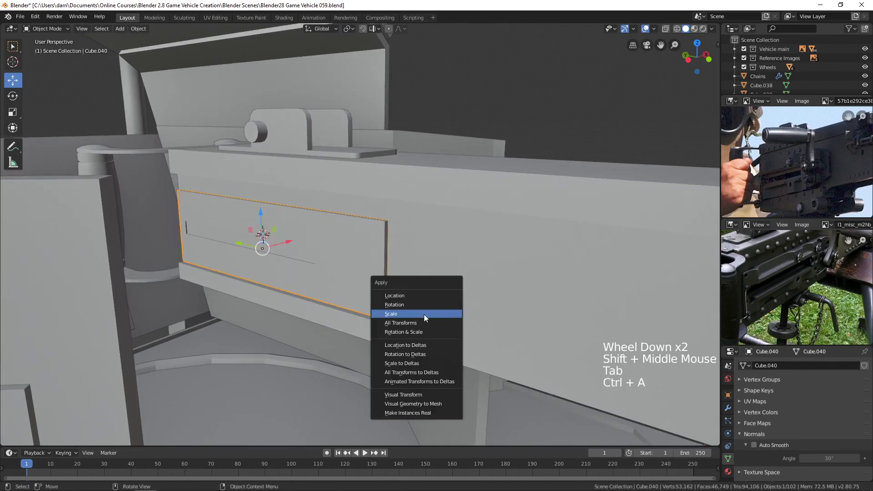
pyautogui.press('Tab')
pyautogui.scroll(3)
pyautogui.middleClick(457, 307)
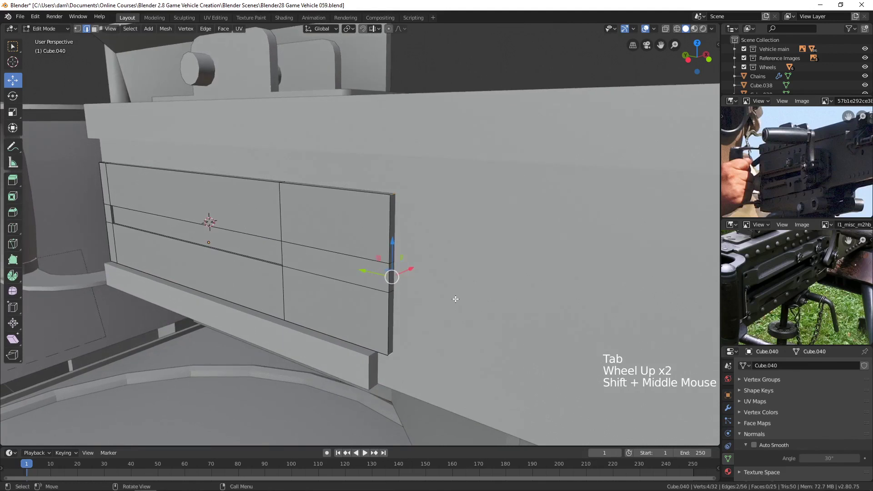
# - Bevel the panel's right end corners with three segments into a rounded tip
pyautogui.press('ctrl+b')
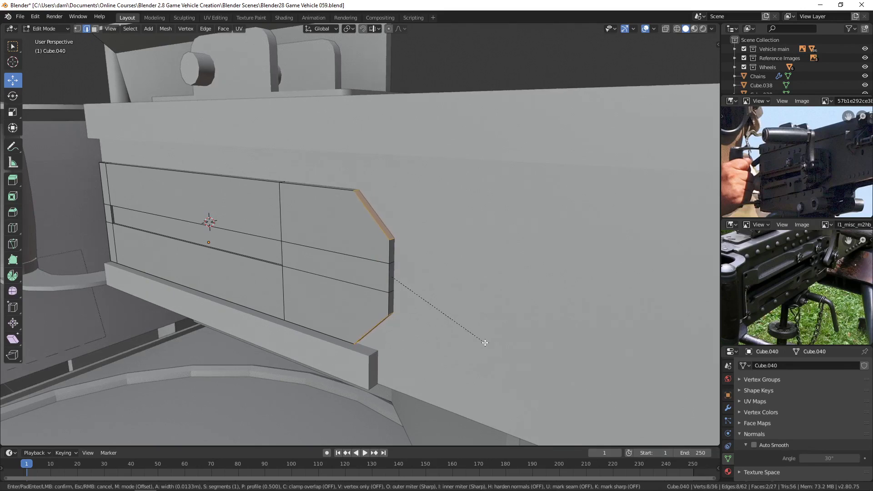
pyautogui.middleClick(467, 266)
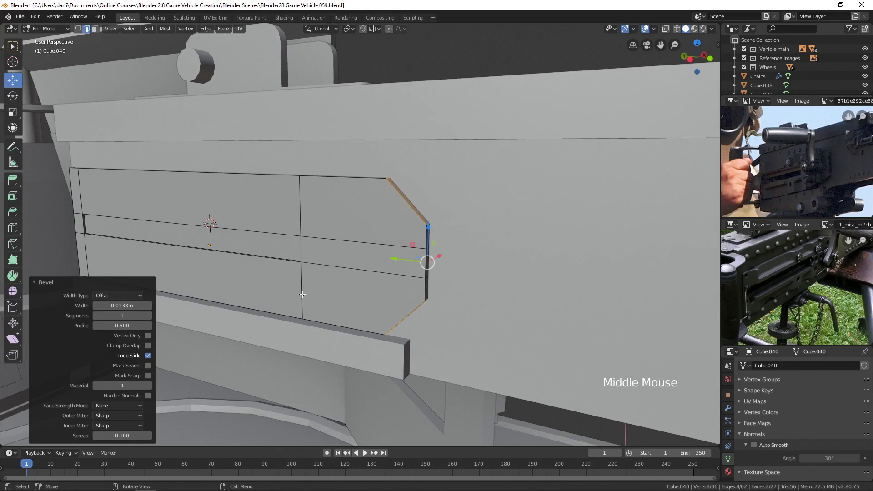
pyautogui.click(152, 318)
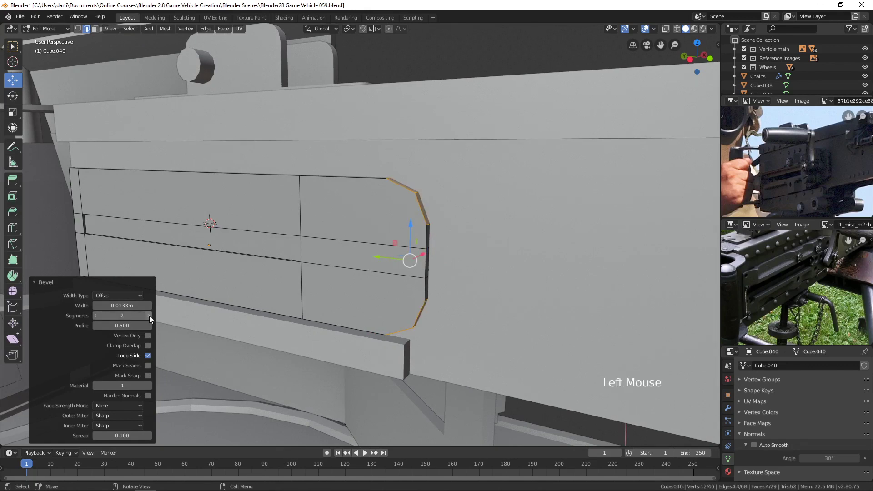
pyautogui.click(152, 319)
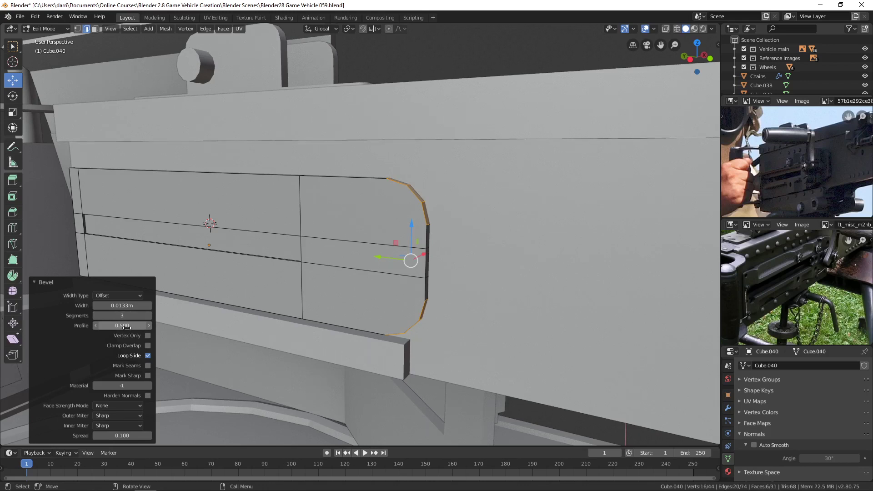
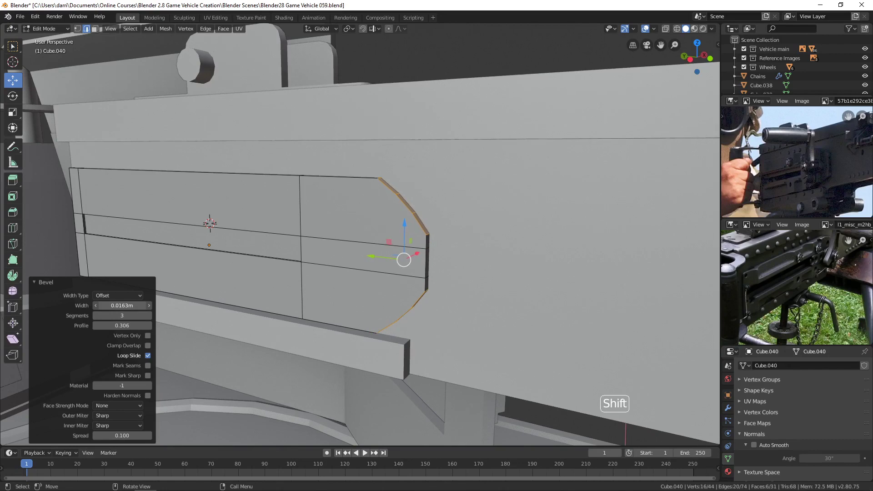
pyautogui.press('Tab')
pyautogui.scroll(-3)
# - Select the charging handle and enter face editing with a cleared selection
pyautogui.middleClick(428, 275)
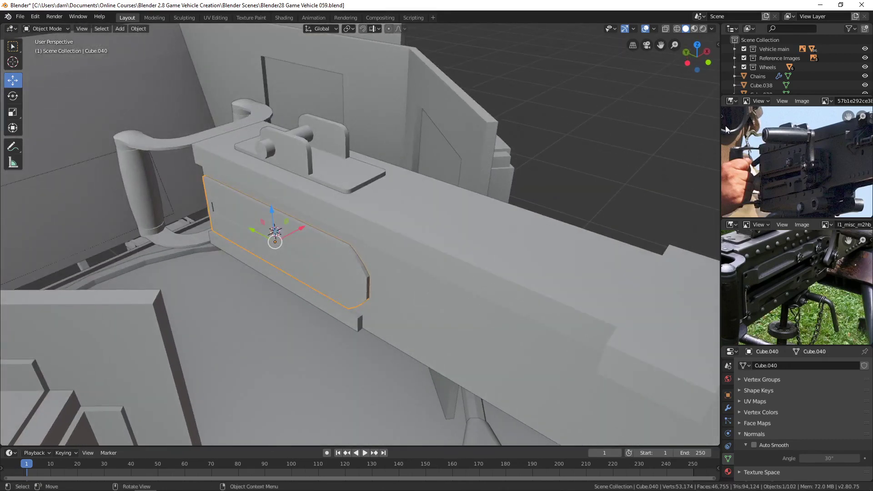
pyautogui.scroll(-3)
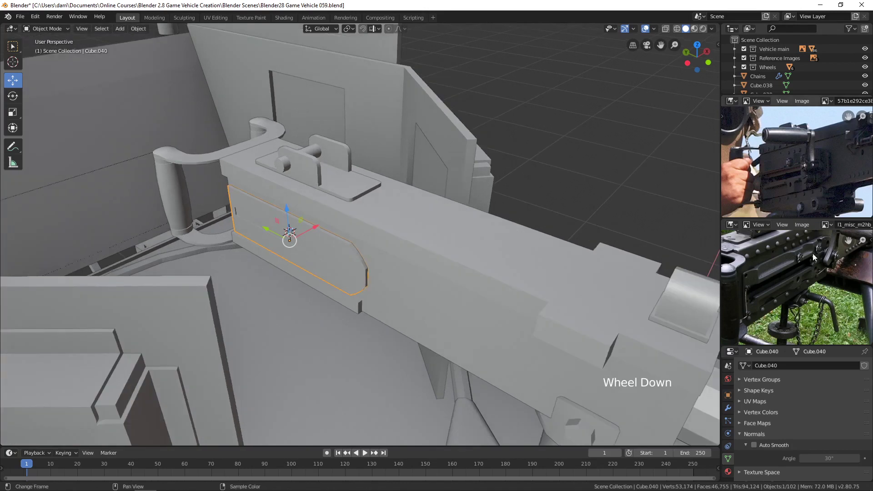
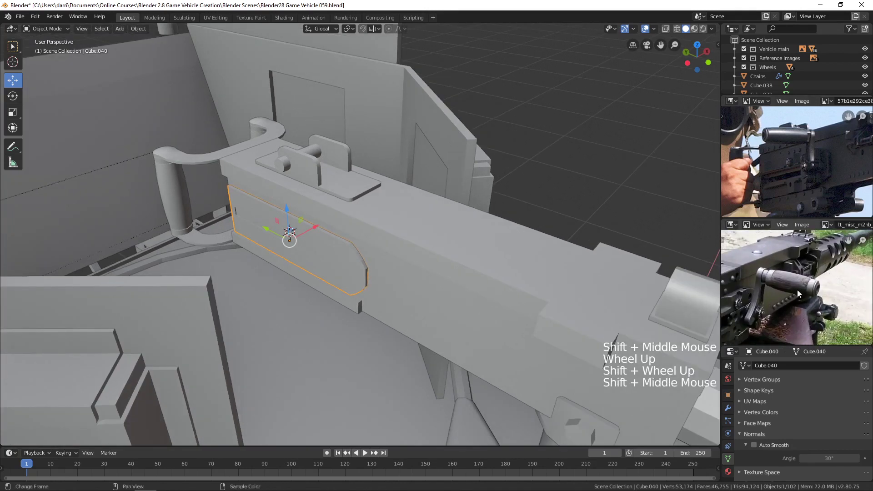
pyautogui.click(174, 189)
pyautogui.middleClick(172, 211)
pyautogui.middleClick(322, 253)
pyautogui.middleClick(328, 228)
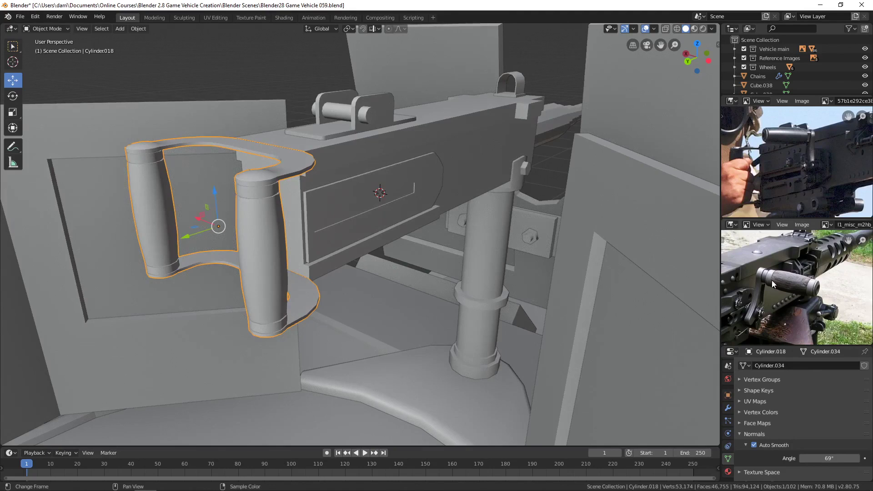
pyautogui.press('Tab')
pyautogui.press('alt+a')
pyautogui.press('3')
# - Select front grip faces and grow the selection along the grip cylinder
pyautogui.click(266, 253)
pyautogui.click(287, 288)
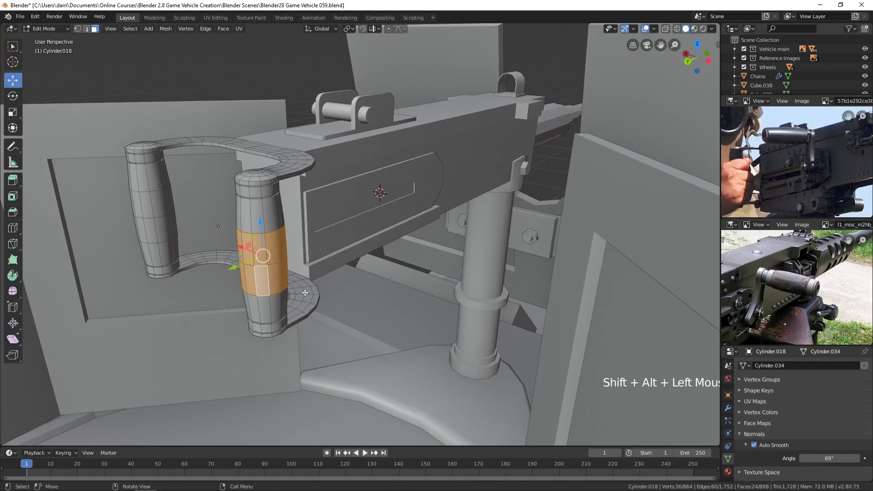
pyautogui.press('ctrl+KP_Add')
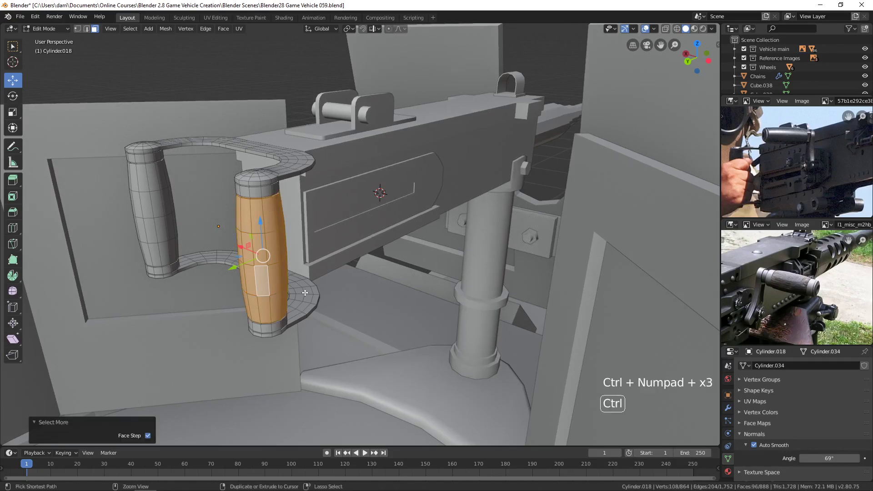
pyautogui.press('ctrl+KP_Add')
pyautogui.press('ctrl+KP_Add')
pyautogui.press('ctrl+KP_Add')
pyautogui.press('ctrl+KP_Add')
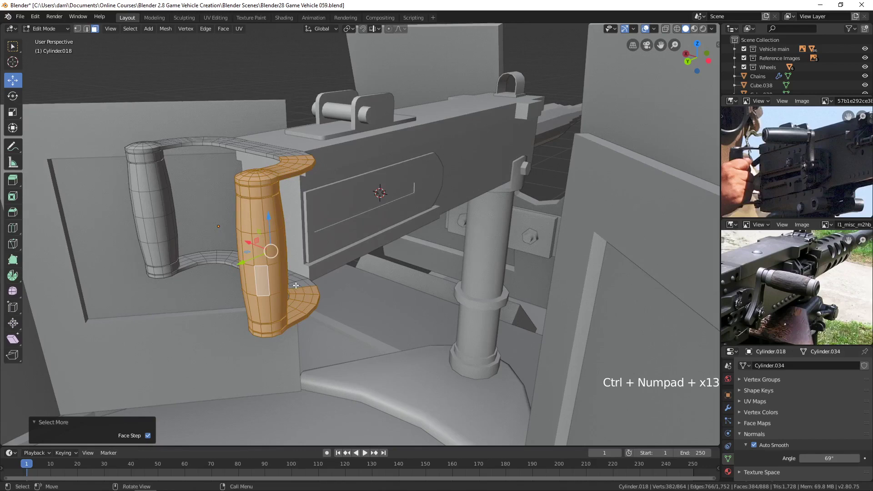
# - Enable X-ray and start circle-deselecting the curved bar faces
pyautogui.middleClick(263, 176)
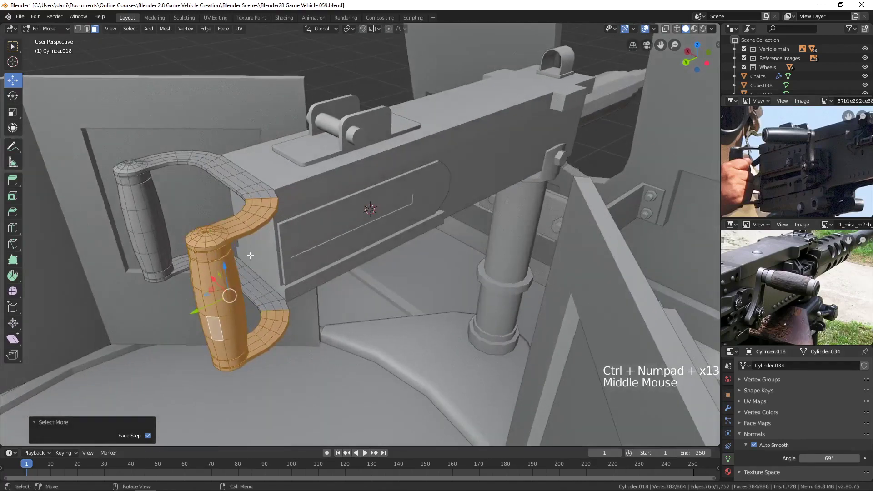
pyautogui.middleClick(263, 247)
pyautogui.middleClick(296, 253)
pyautogui.middleClick(289, 283)
pyautogui.middleClick(305, 286)
pyautogui.scroll(3)
pyautogui.middleClick(279, 265)
pyautogui.press('alt+z')
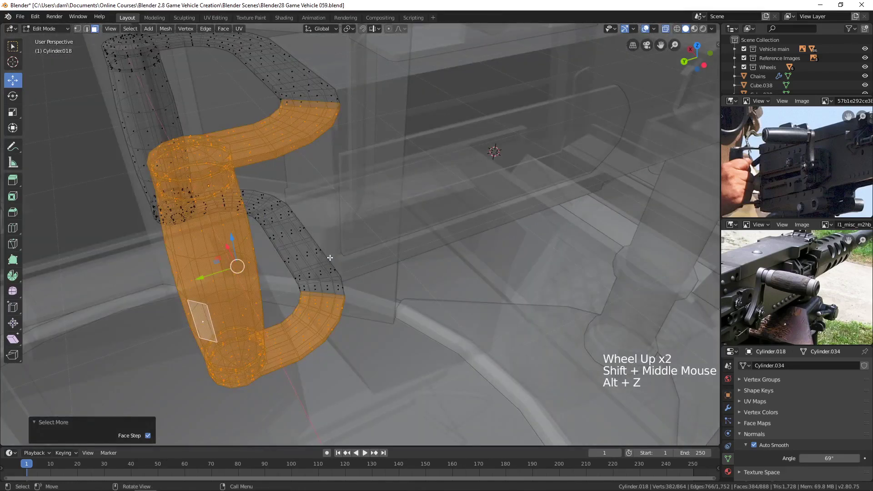
pyautogui.press('c')
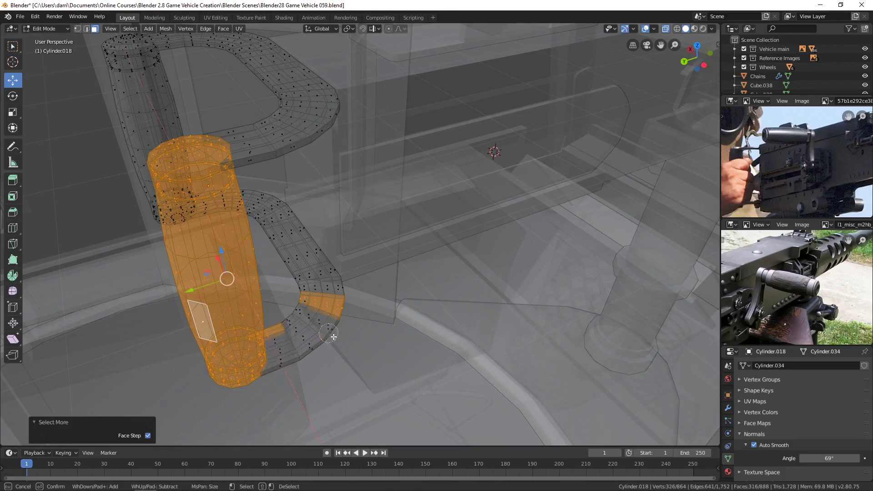
# - Trim the selection down to just the grip cylinder and turn off X-ray
pyautogui.middleClick(364, 318)
pyautogui.middleClick(281, 305)
pyautogui.scroll(3)
pyautogui.middleClick(426, 331)
pyautogui.press('c')
pyautogui.scroll(-3)
pyautogui.middleClick(292, 318)
pyautogui.press('alt+z')
# - Duplicate the grip faces, move the copy out, and separate it as its own object
pyautogui.middleClick(386, 226)
pyautogui.middleClick(326, 279)
pyautogui.press('KP_Decimal')
pyautogui.middleClick(456, 275)
pyautogui.scroll(-3)
pyautogui.middleClick(468, 267)
pyautogui.scroll(-3)
pyautogui.press('shift+d')
pyautogui.middleClick(577, 294)
pyautogui.middleClick(522, 274)
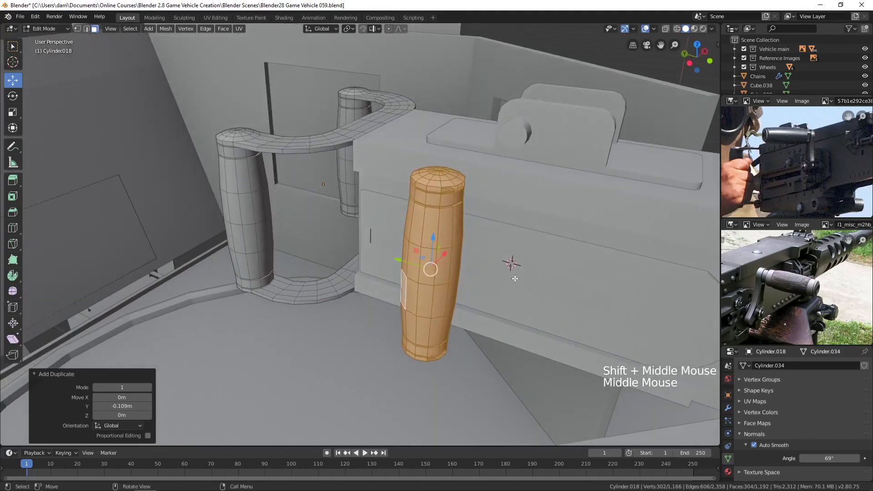
pyautogui.press('p')
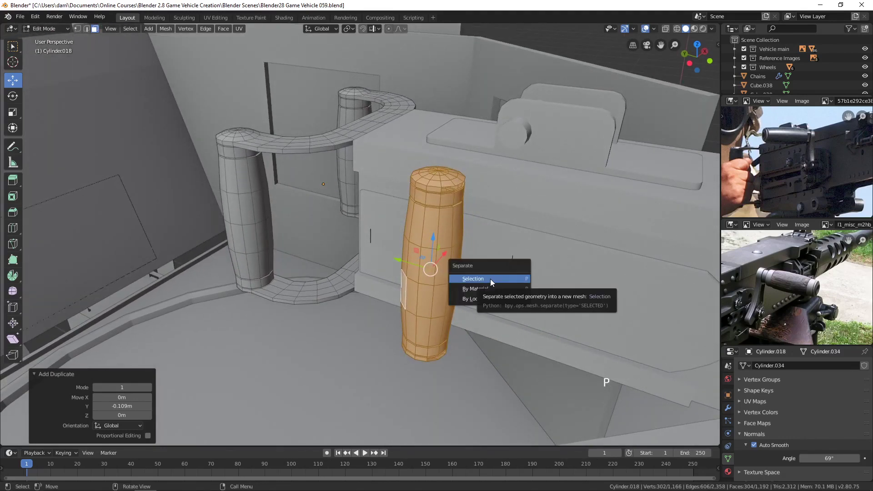
pyautogui.middleClick(496, 286)
# - Select the separated grip and set its origin to its geometry
pyautogui.press('Tab')
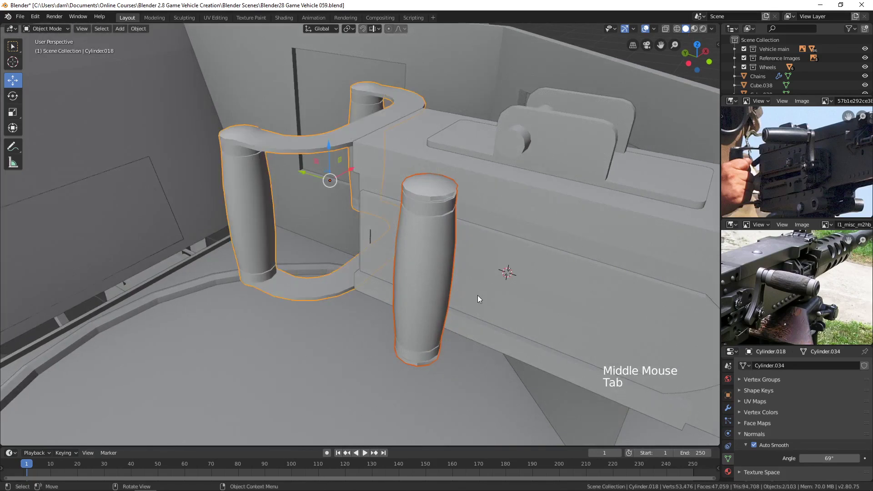
pyautogui.press('alt+a')
pyautogui.click(434, 285)
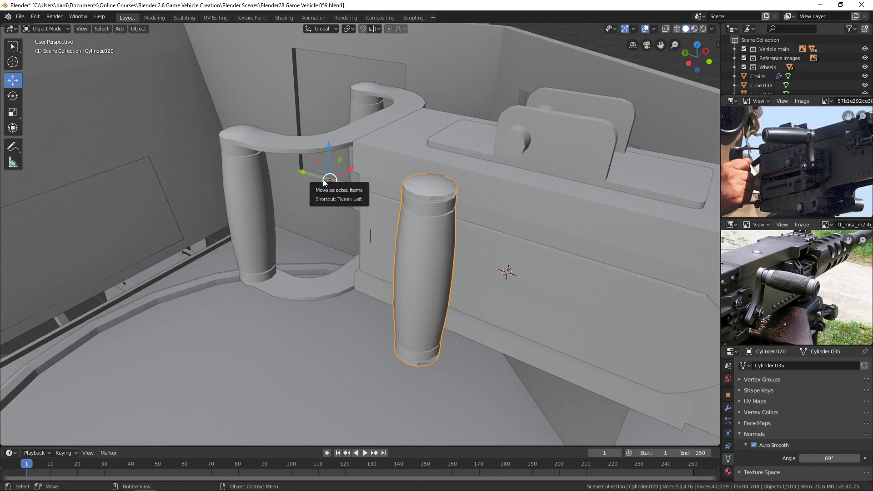
pyautogui.click(148, 34)
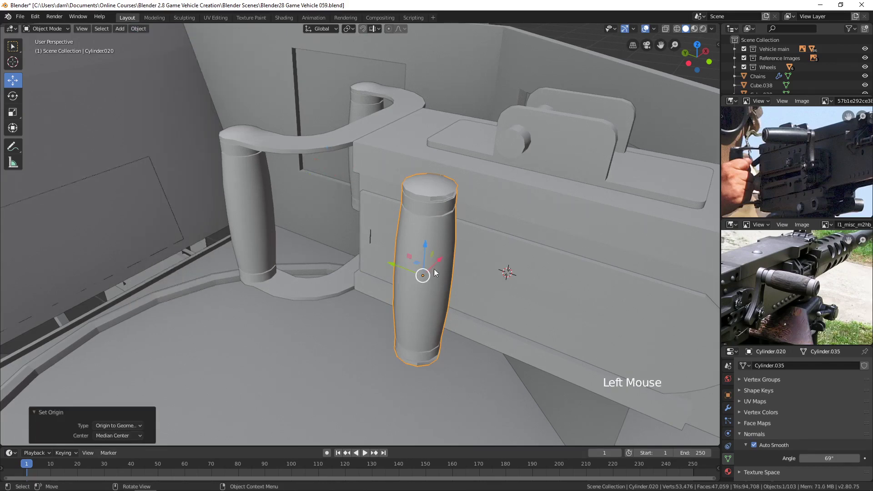
pyautogui.middleClick(460, 270)
pyautogui.scroll(3)
pyautogui.middleClick(413, 250)
pyautogui.scroll(3)
pyautogui.middleClick(405, 258)
pyautogui.middleClick(401, 267)
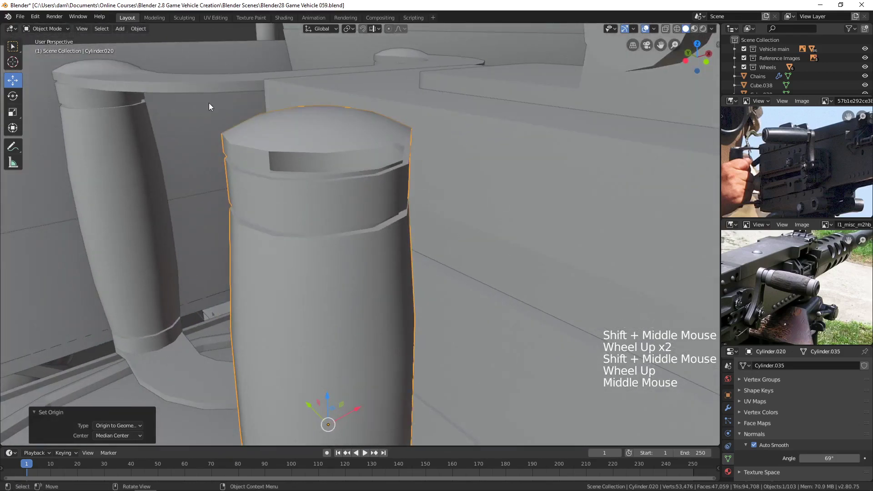
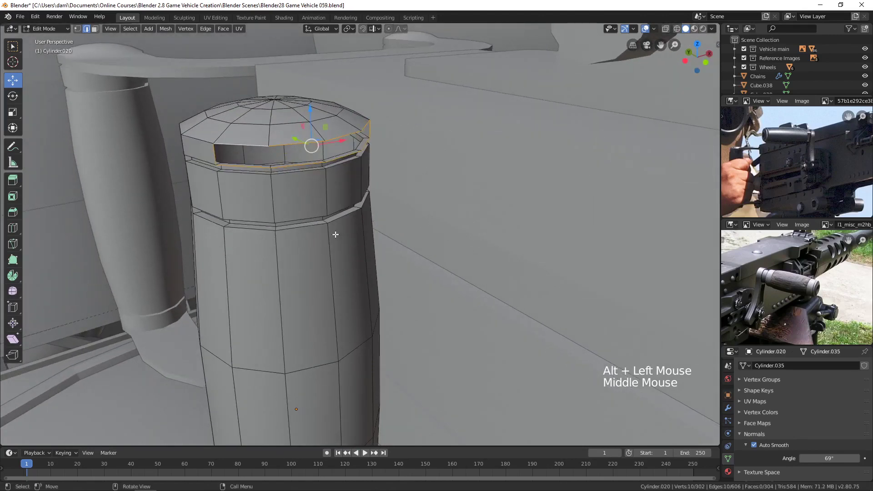
# - Try filling the grip's open top with Alt+F, then undo the triangulated result
pyautogui.middleClick(340, 238)
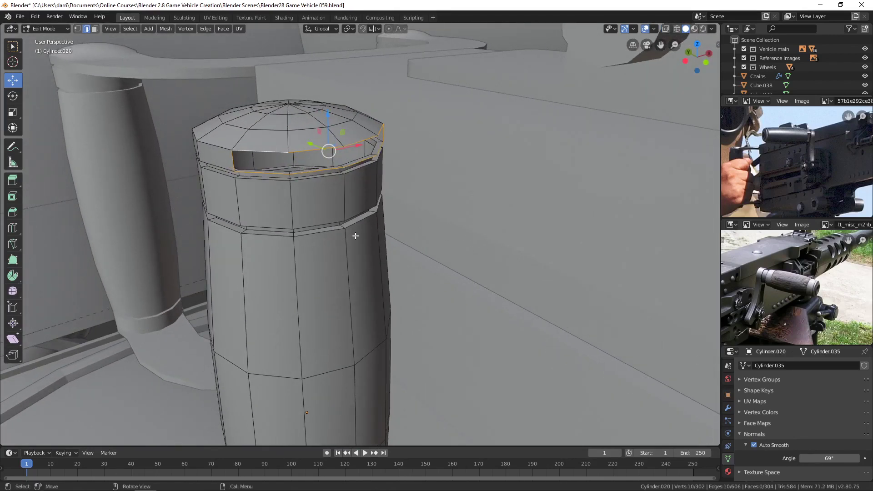
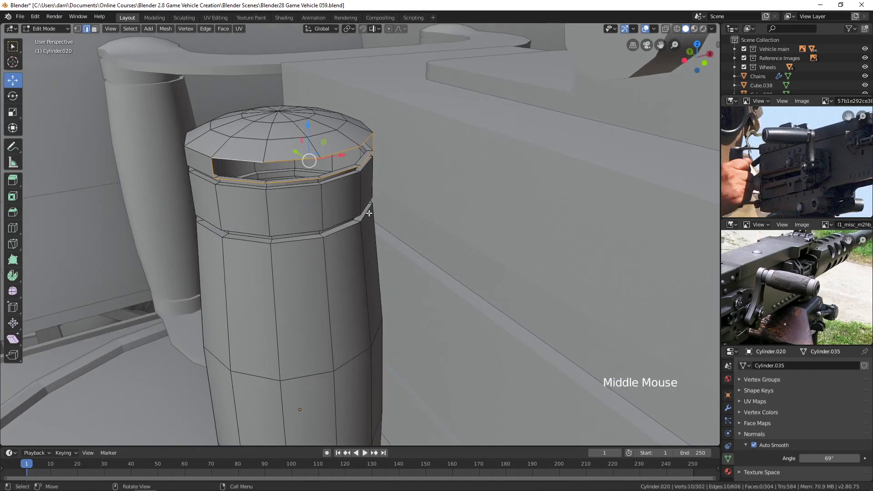
pyautogui.press('alt+f')
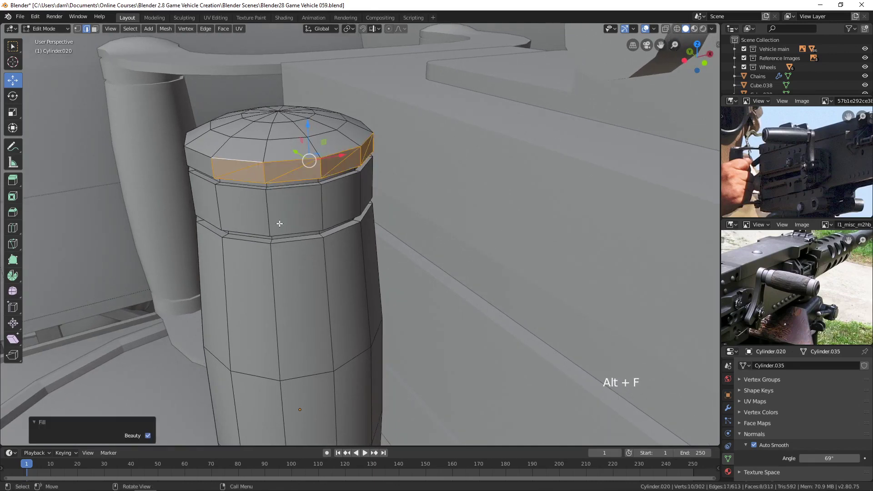
pyautogui.middleClick(281, 225)
pyautogui.scroll(3)
pyautogui.middleClick(336, 211)
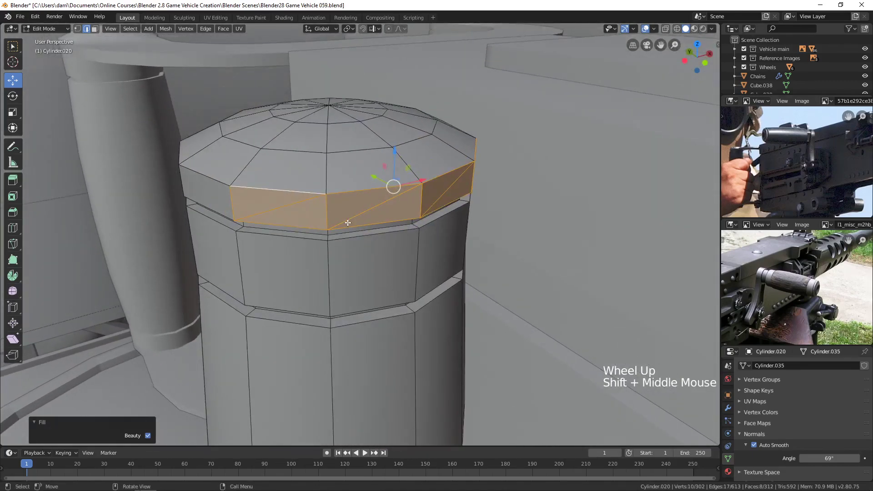
pyautogui.press('ctrl+z')
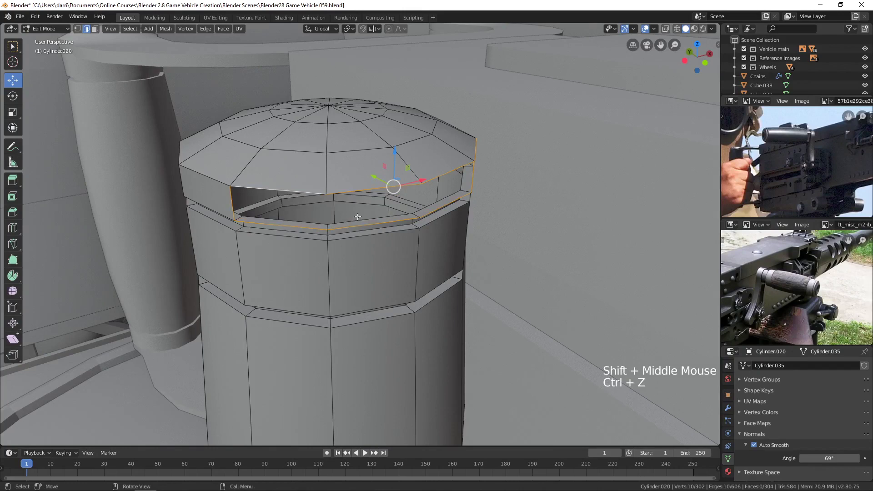
# - Close the top gap with a clean Grid Fill and leave mesh editing
pyautogui.middleClick(368, 212)
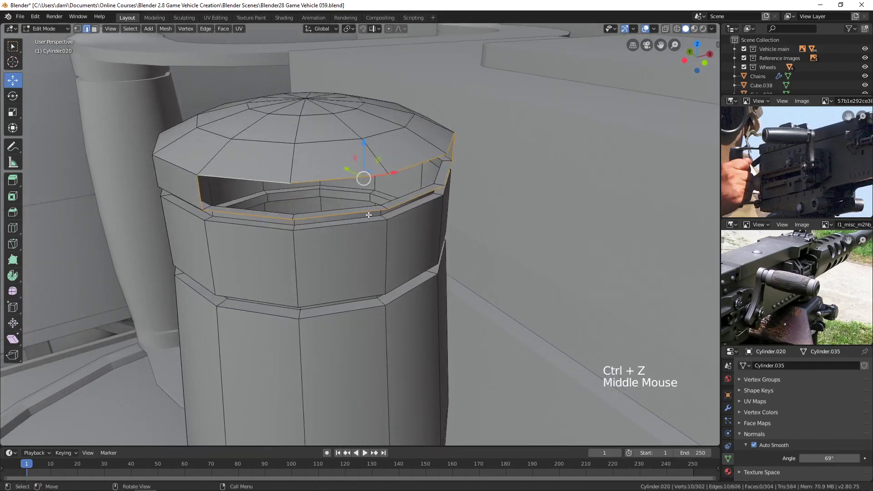
pyautogui.click(229, 31)
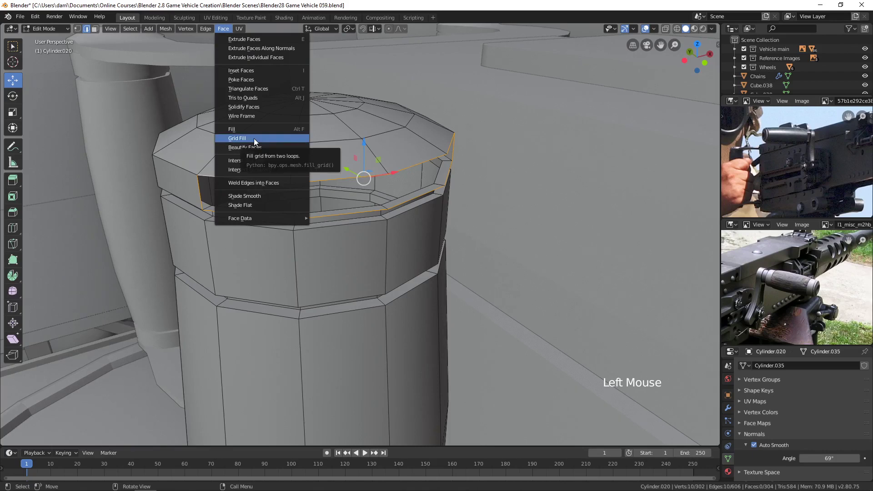
pyautogui.middleClick(400, 271)
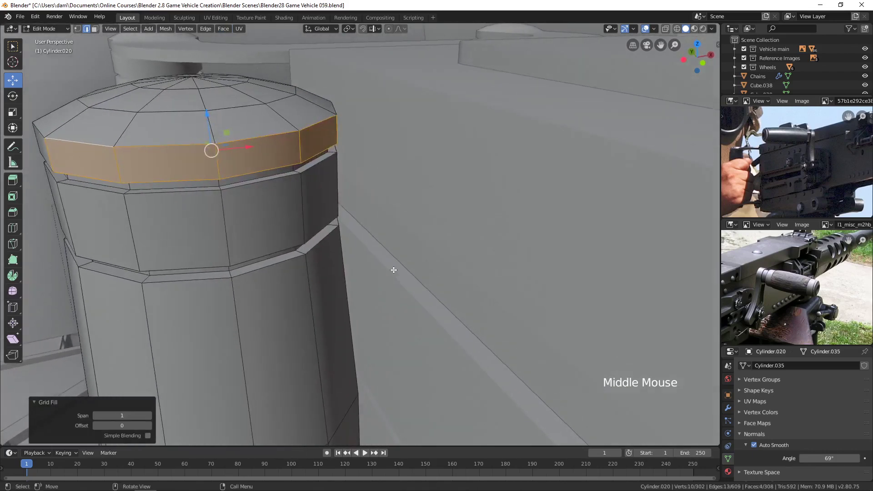
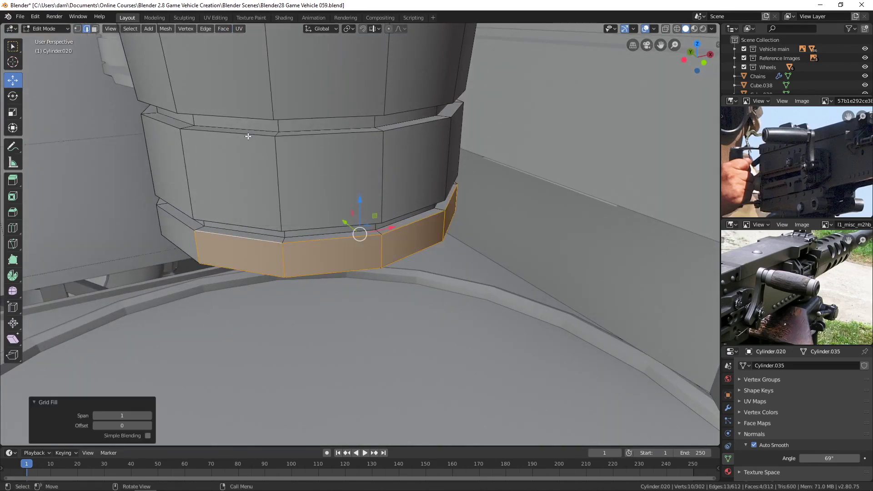
pyautogui.scroll(-3)
pyautogui.press('alt+a')
pyautogui.press('Tab')
pyautogui.scroll(-3)
# - Turn the grip cylinder 90° on Y, scale it to 0.795 and move it beside the receiver
pyautogui.middleClick(371, 177)
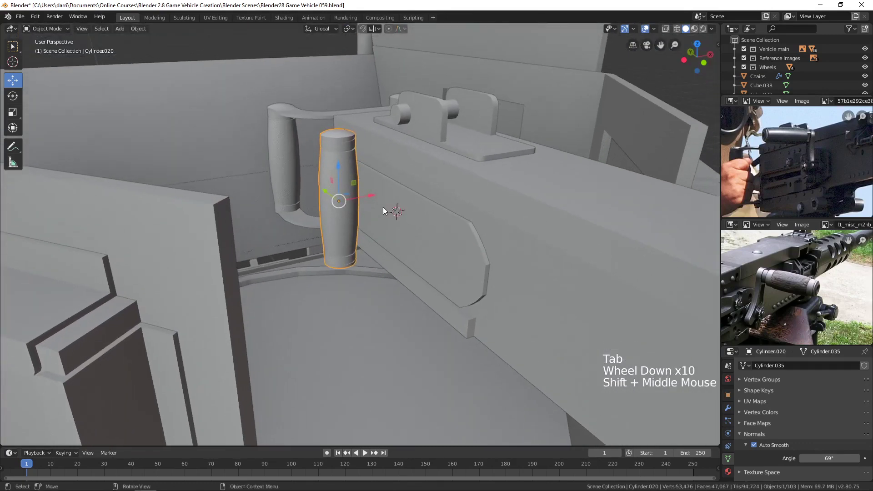
pyautogui.press('r')
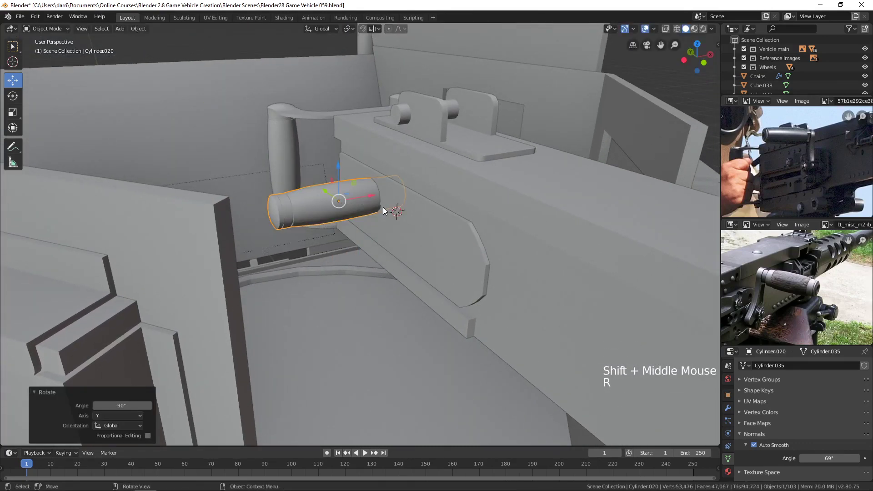
pyautogui.press('s')
pyautogui.middleClick(351, 237)
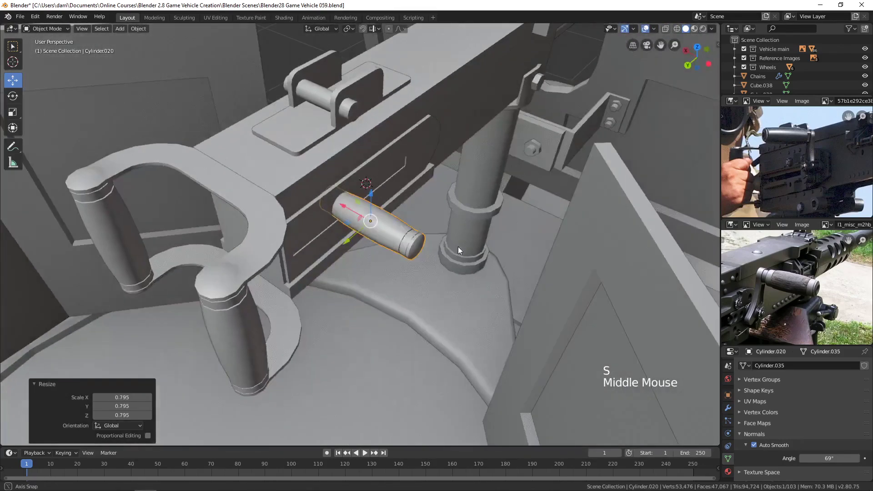
pyautogui.click(353, 232)
pyautogui.middleClick(496, 183)
pyautogui.middleClick(492, 165)
pyautogui.click(395, 225)
pyautogui.click(363, 226)
# - Shorten the grip along X to 0.801 and check it sits over the support post
pyautogui.scroll(3)
pyautogui.middleClick(414, 250)
pyautogui.middleClick(469, 234)
pyautogui.scroll(3)
pyautogui.middleClick(441, 237)
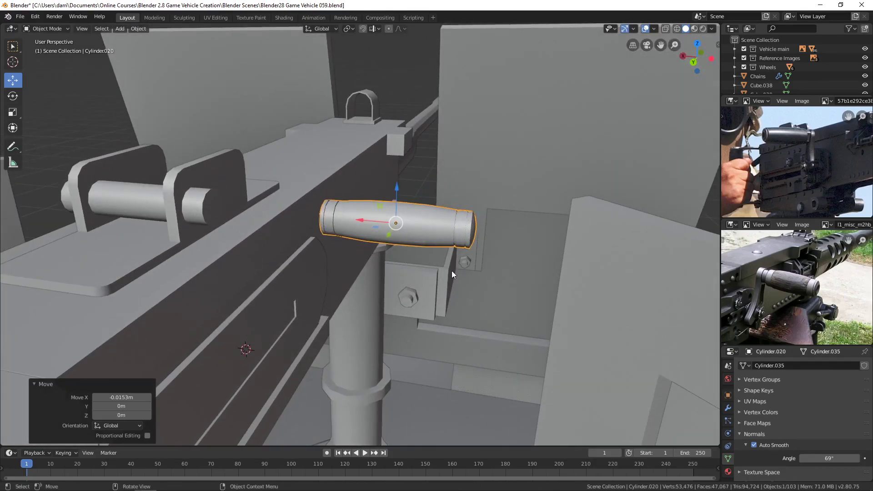
pyautogui.press('s')
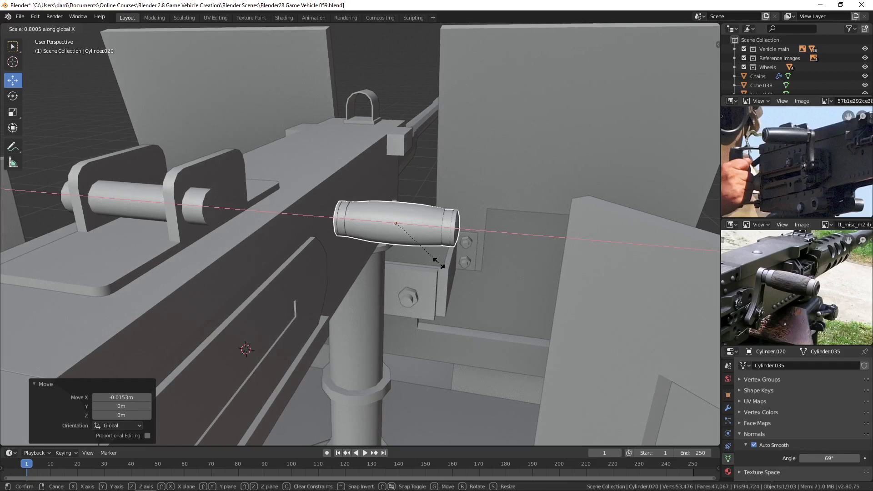
pyautogui.scroll(-3)
pyautogui.middleClick(430, 229)
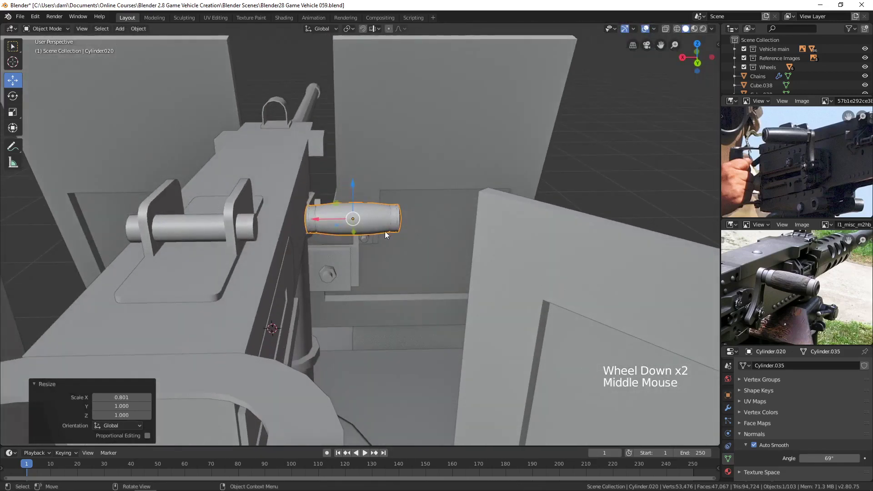
pyautogui.click(326, 217)
pyautogui.middleClick(379, 221)
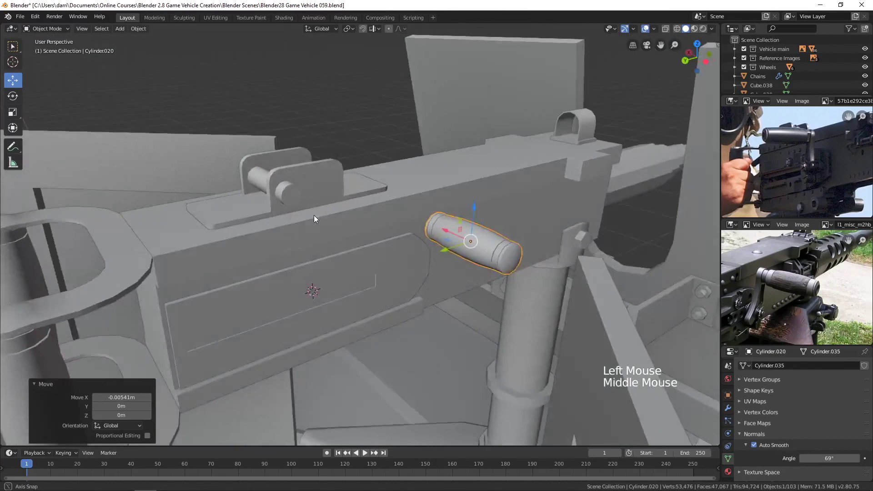
pyautogui.middleClick(485, 234)
pyautogui.scroll(3)
pyautogui.click(491, 273)
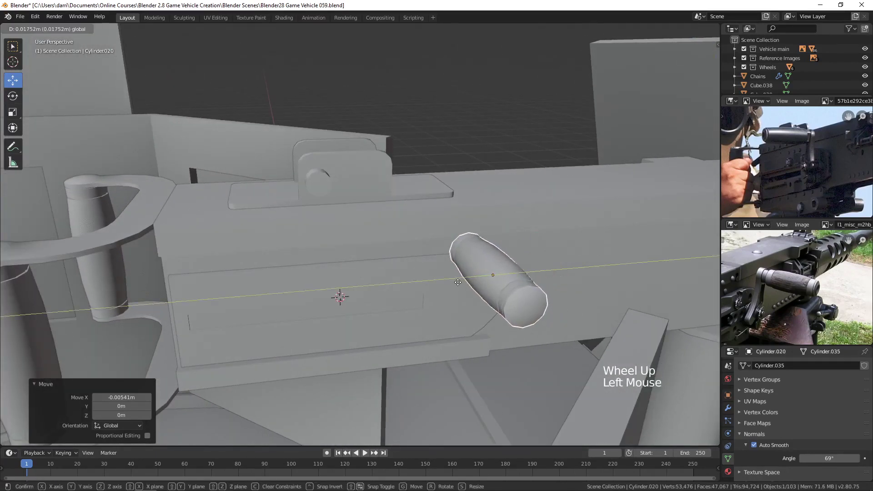
# - Nudge the grip flush against the receiver's side panel and verify it against the reference
pyautogui.scroll(-3)
pyautogui.middleClick(475, 281)
pyautogui.click(426, 206)
pyautogui.middleClick(442, 222)
pyautogui.click(343, 221)
pyautogui.middleClick(395, 234)
pyautogui.scroll(3)
pyautogui.middleClick(776, 285)
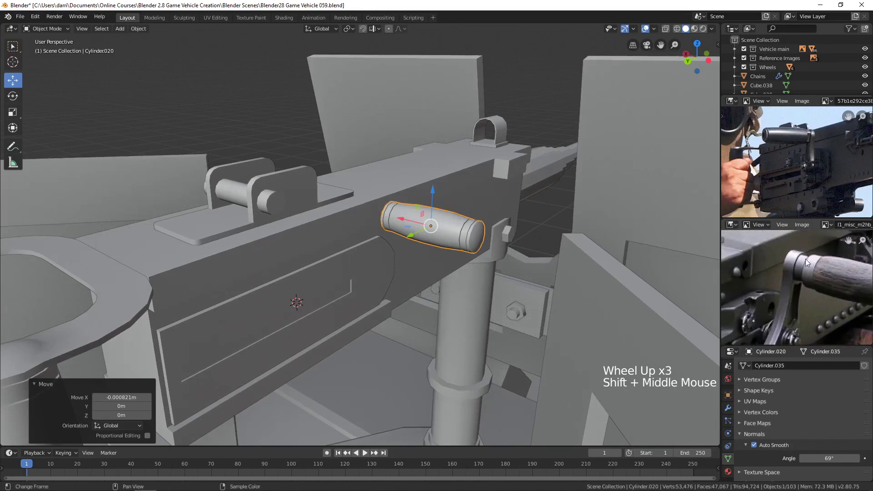
pyautogui.middleClick(806, 273)
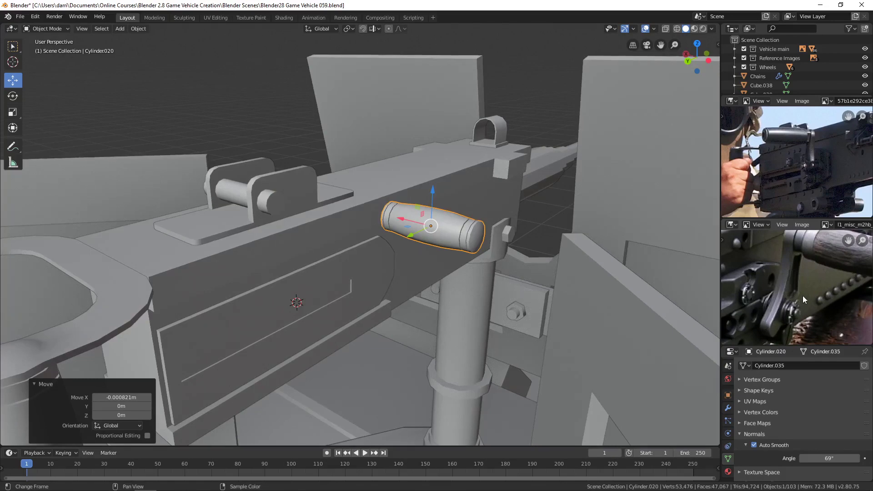
pyautogui.middleClick(397, 262)
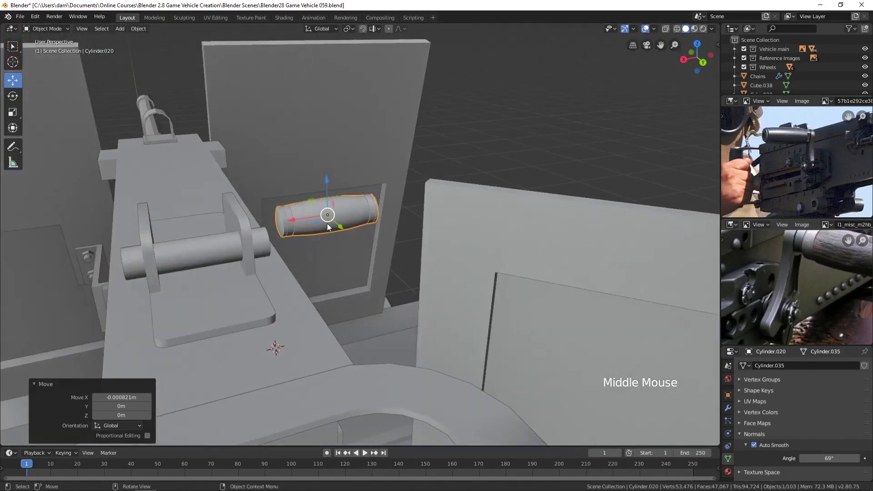
pyautogui.press('Tab')
# - Add a 12-vertex cylinder of radius 0.01 and depth 0.02 with its cap setting adjusted
pyautogui.middleClick(298, 224)
pyautogui.scroll(3)
pyautogui.middleClick(386, 189)
pyautogui.press('1')
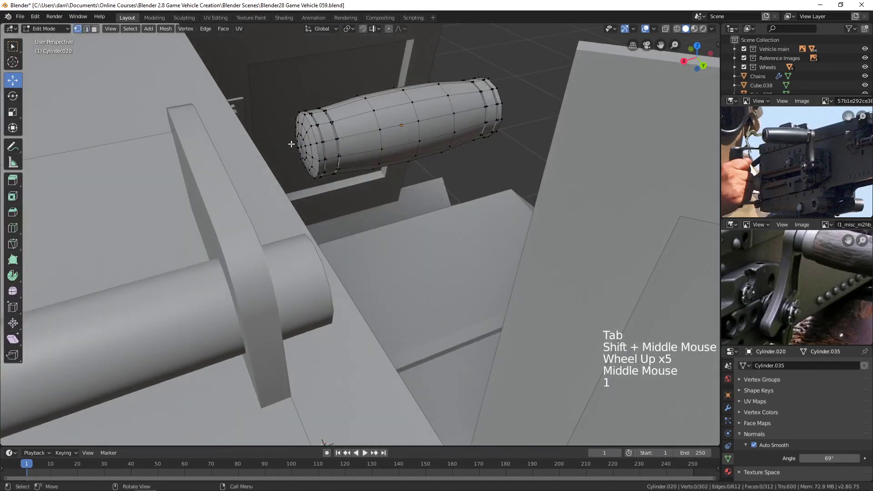
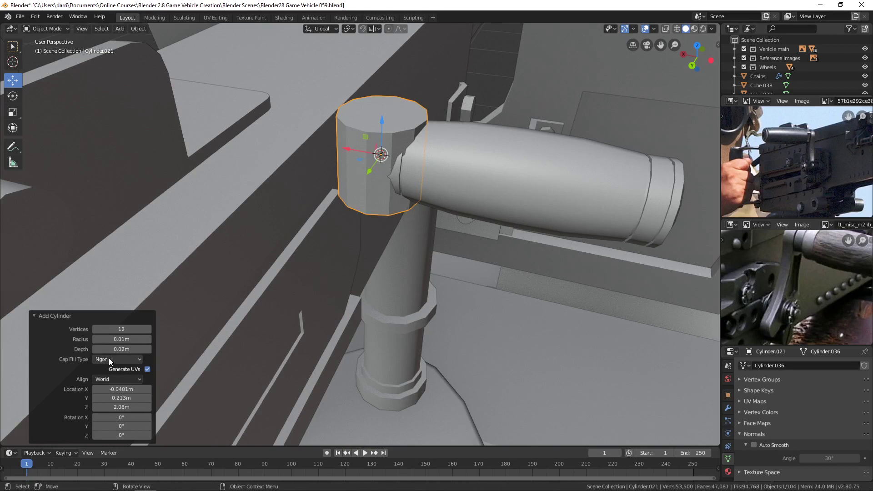
pyautogui.click(111, 362)
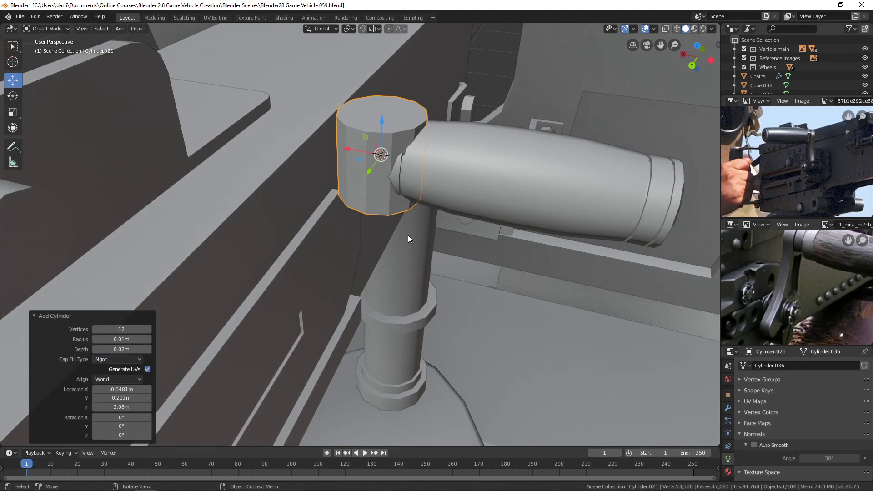
# - Rotate the new cylinder 90° on Y, flatten it to 0.379 on X into a collar and shrink it to 0.962
pyautogui.press('r')
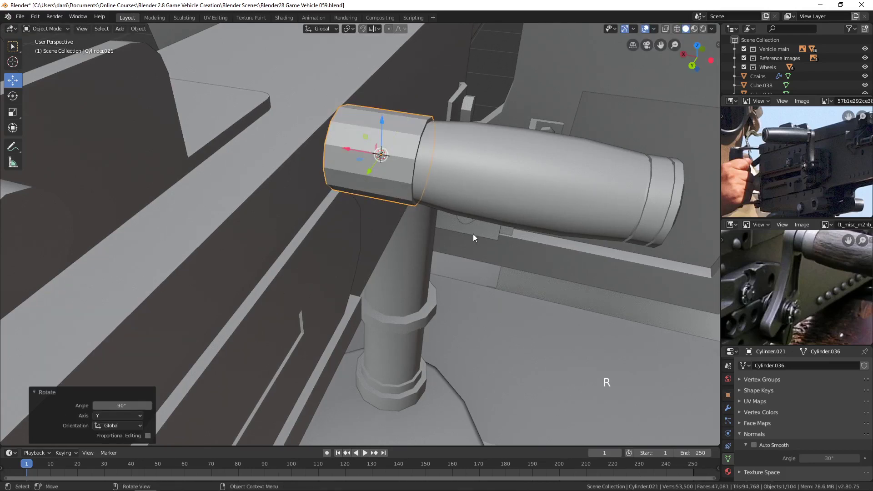
pyautogui.press('s')
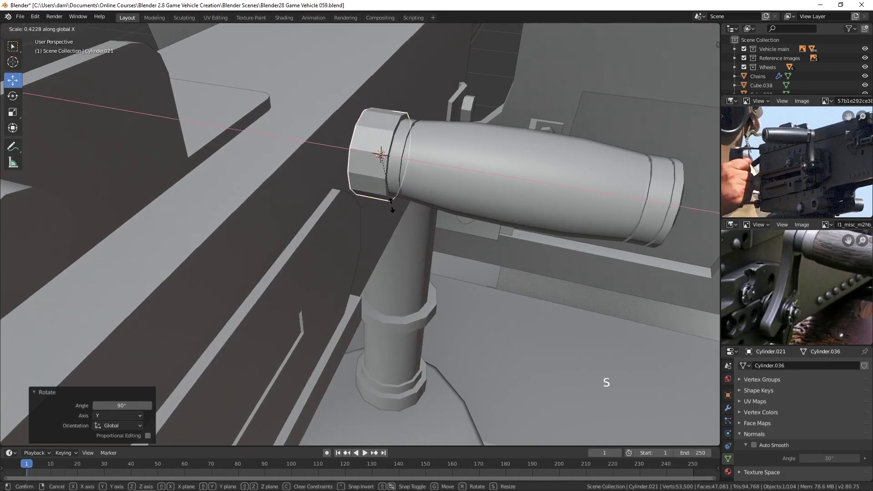
pyautogui.click(349, 147)
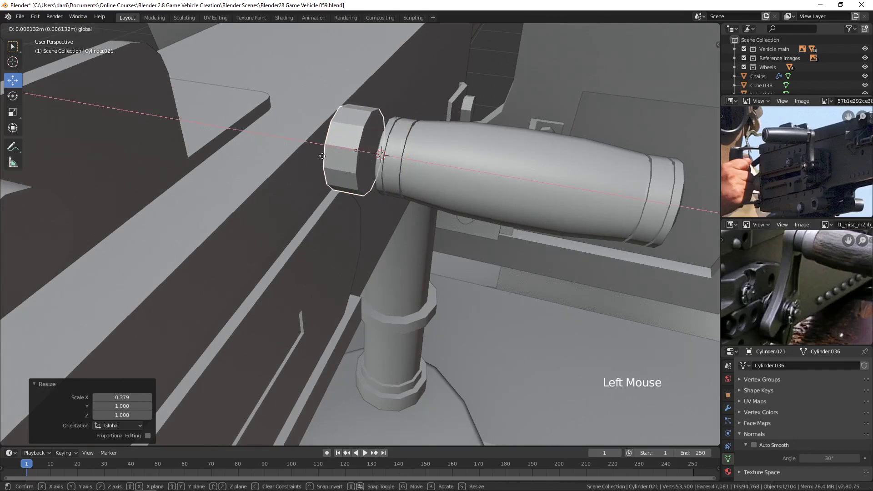
pyautogui.middleClick(357, 190)
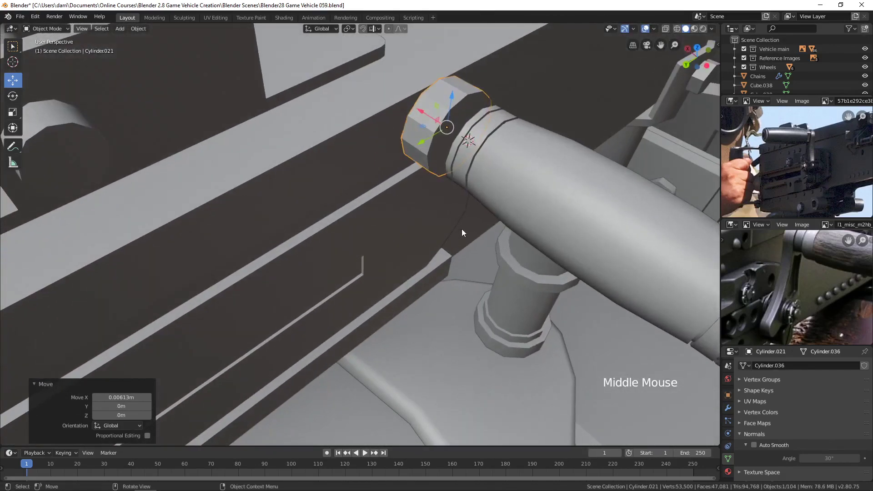
pyautogui.press('s')
# - Orbit and zoom in to inspect the collar seated at the grip's inner end against the receiver
pyautogui.middleClick(804, 268)
pyautogui.scroll(3)
pyautogui.scroll(3)
pyautogui.scroll(3)
pyautogui.middleClick(444, 192)
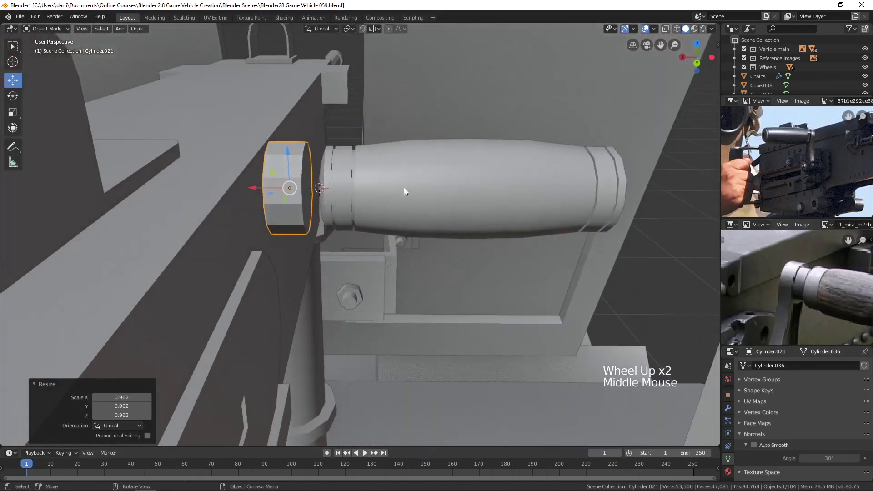
pyautogui.scroll(3)
pyautogui.middleClick(393, 228)
pyautogui.middleClick(406, 258)
# - Select the collar's grip-side face in face mode and apply the collar's transforms
pyautogui.middleClick(469, 199)
pyautogui.middleClick(381, 252)
pyautogui.press('Tab')
pyautogui.press('3')
pyautogui.click(399, 226)
pyautogui.middleClick(408, 243)
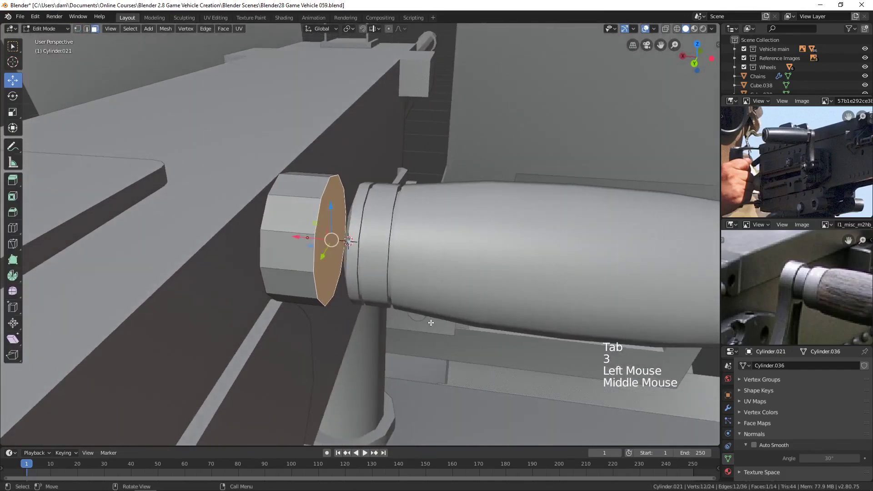
pyautogui.middleClick(434, 318)
pyautogui.middleClick(418, 323)
pyautogui.press('Tab')
pyautogui.press('ctrl+a')
pyautogui.press('Tab')
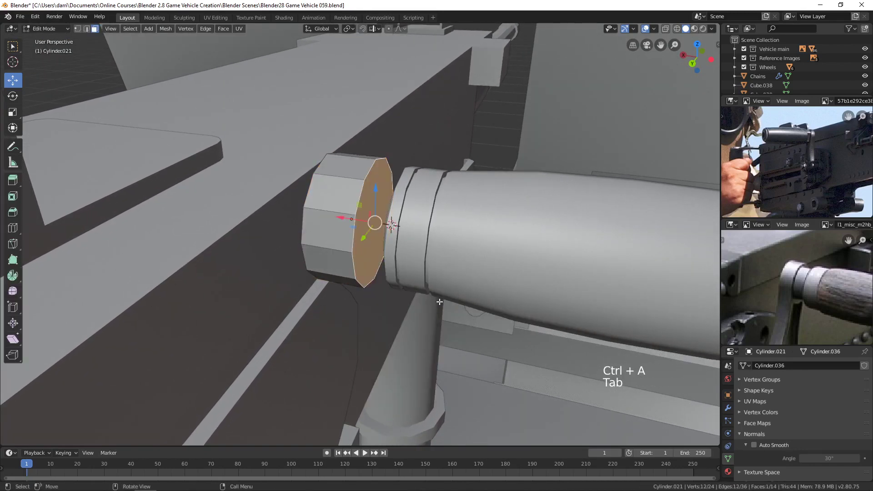
# - Inset that face and extrude it toward the grip as a narrower stepped neck, then leave Edit Mode
pyautogui.press('i')
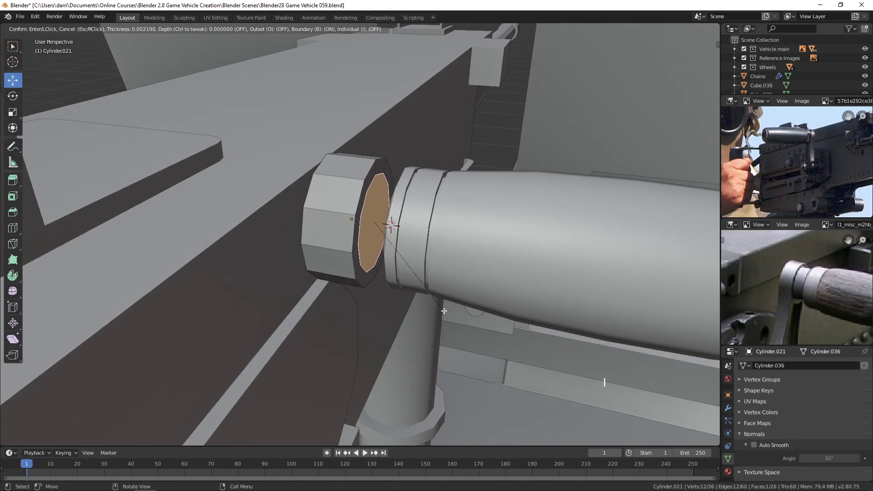
pyautogui.middleClick(421, 283)
pyautogui.scroll(3)
pyautogui.press('e')
pyautogui.middleClick(435, 293)
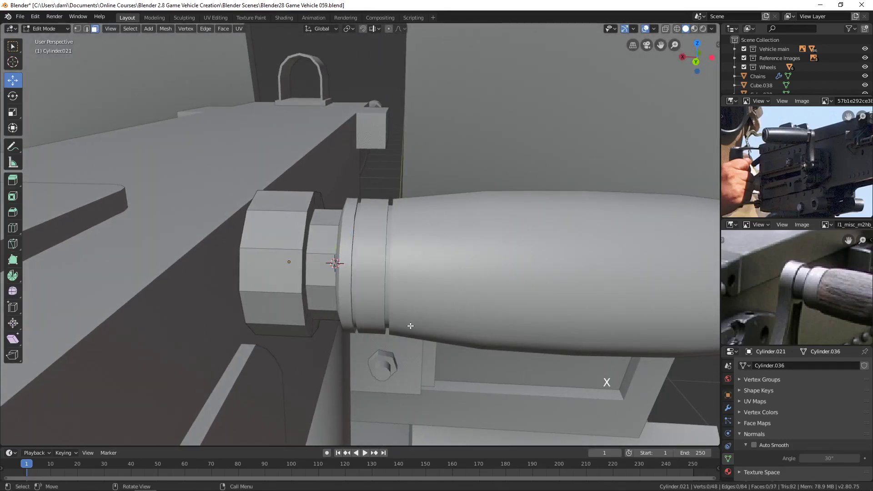
pyautogui.press('Tab')
pyautogui.scroll(-3)
pyautogui.middleClick(352, 312)
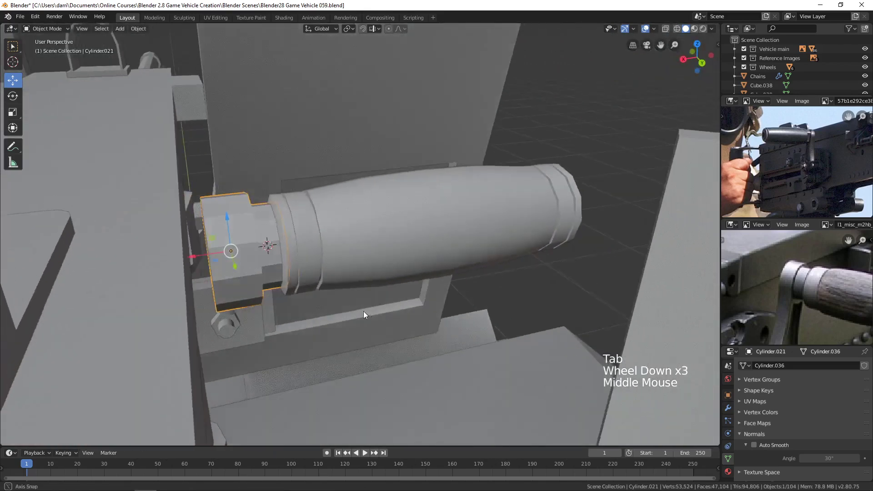
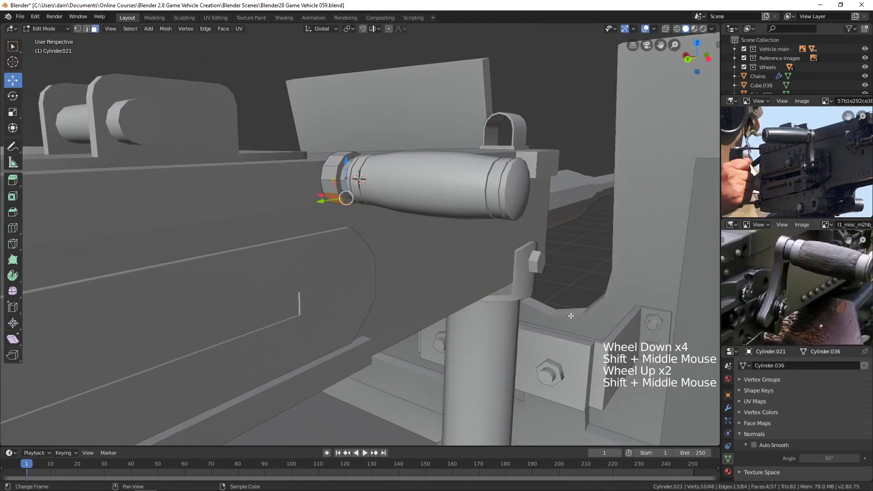
# - Extrude the lever's bottom faces downward in stages, narrowing then widening the lower end into a longer arm
pyautogui.middleClick(424, 273)
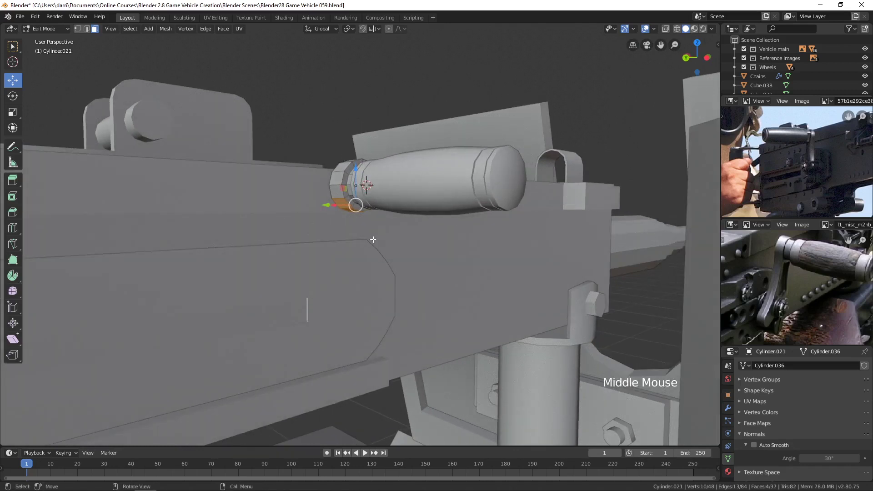
pyautogui.press('e')
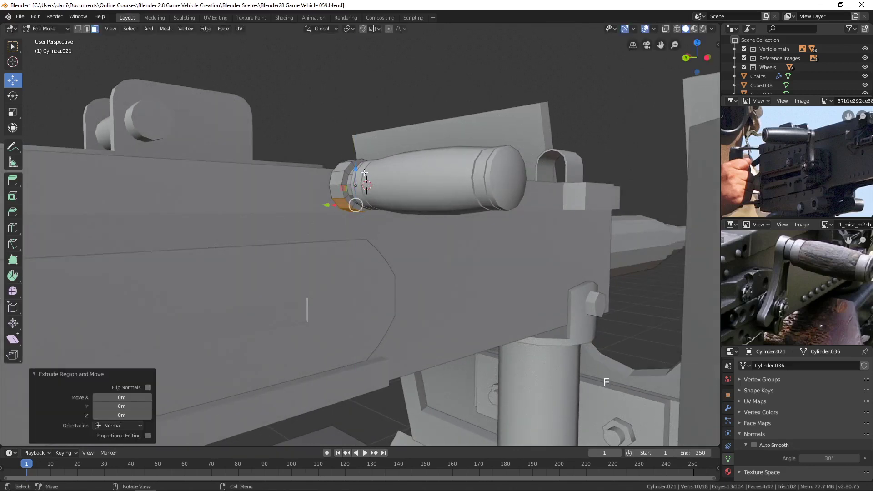
pyautogui.click(355, 166)
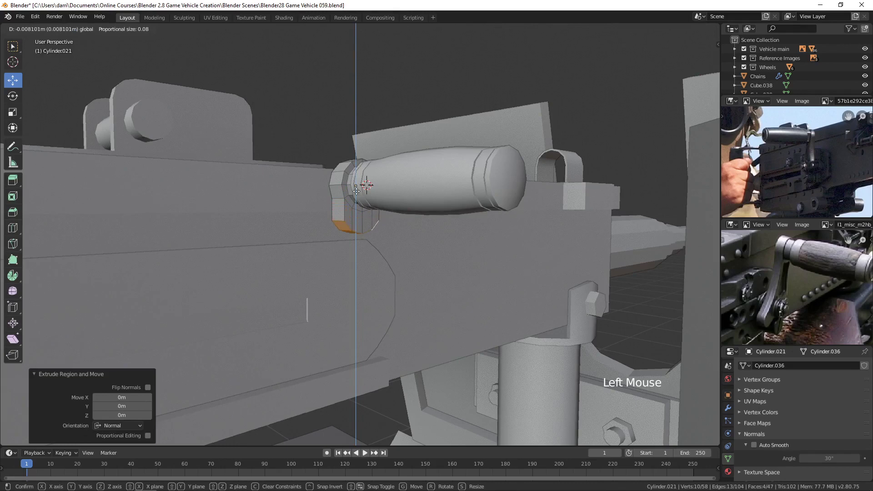
pyautogui.middleClick(399, 223)
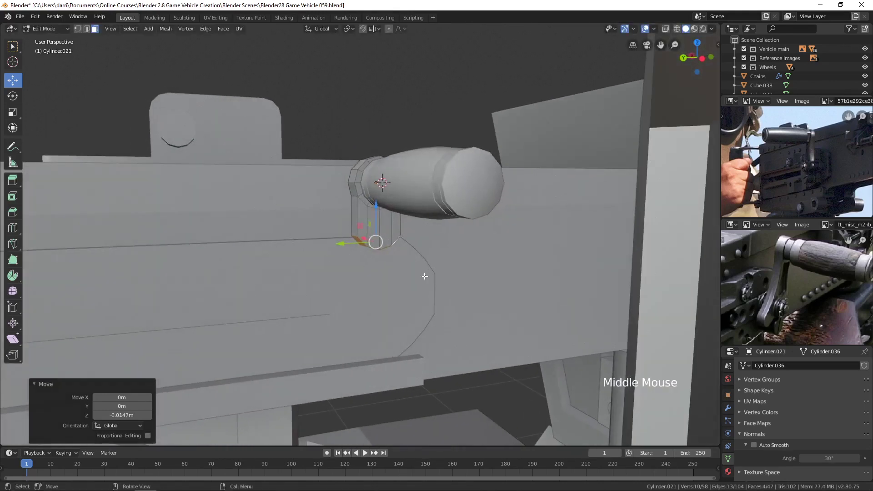
pyautogui.press('s')
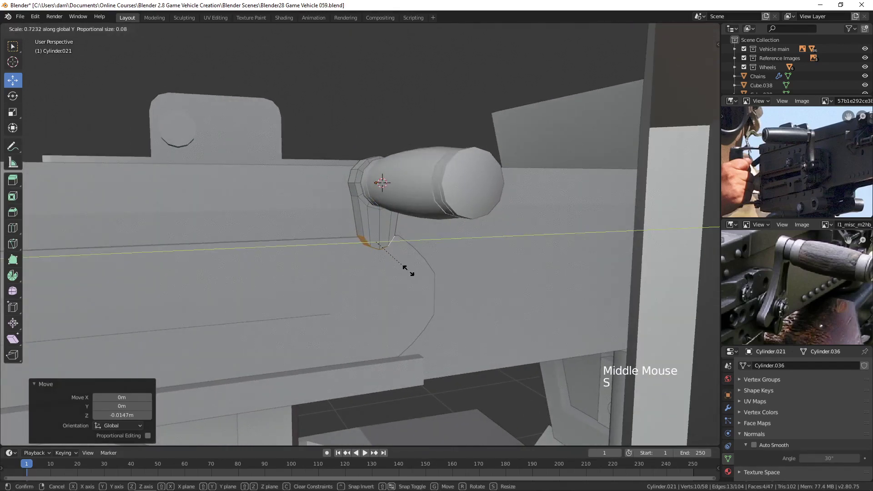
pyautogui.middleClick(399, 282)
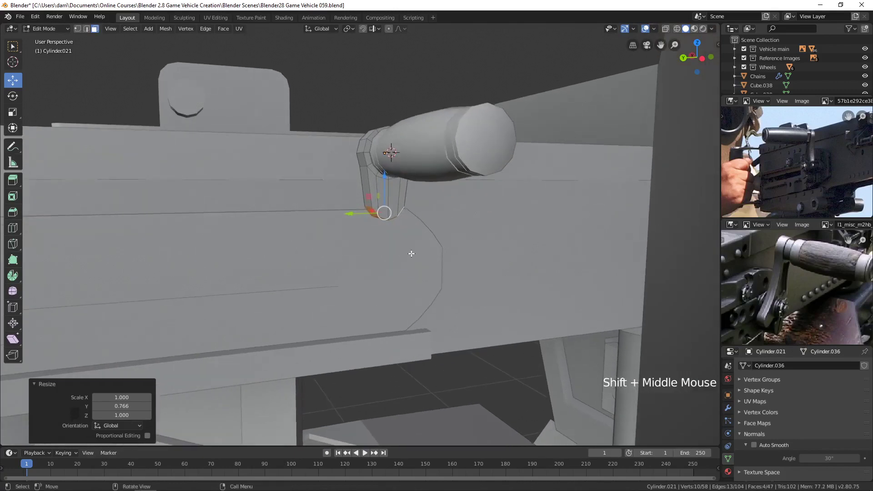
pyautogui.press('e')
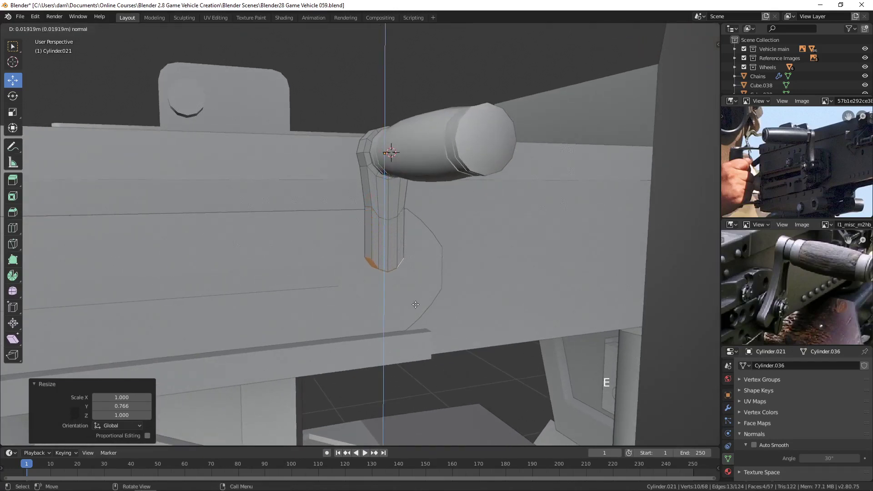
pyautogui.press('s')
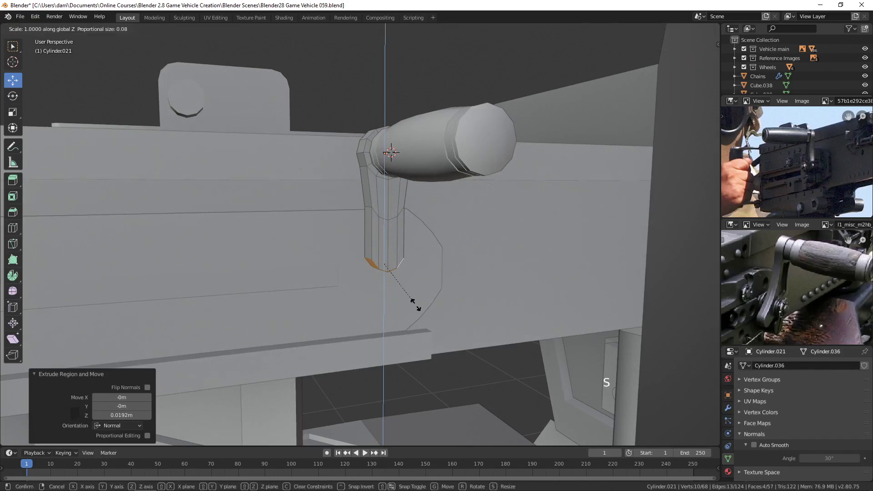
pyautogui.press('s')
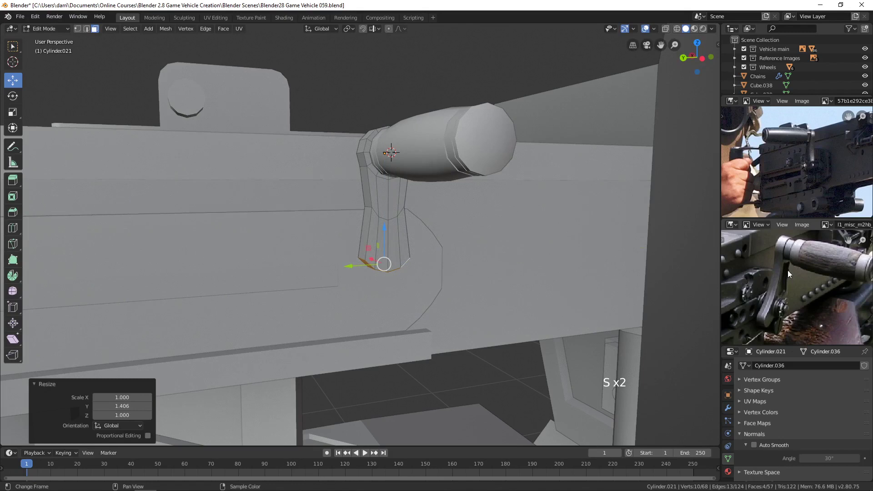
pyautogui.middleClick(448, 279)
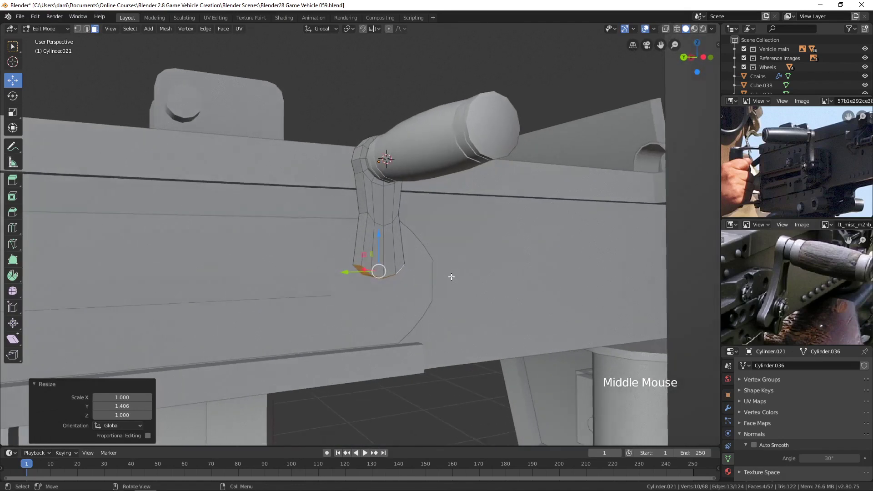
pyautogui.press('e')
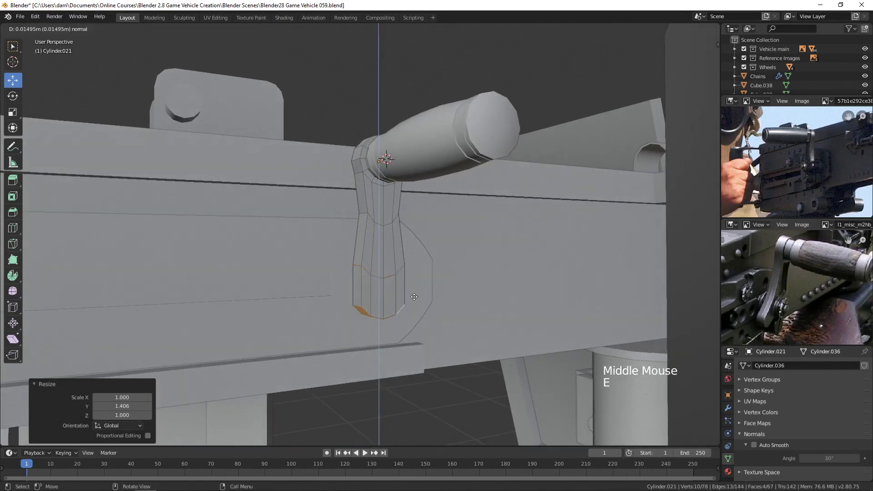
pyautogui.press('s')
# - Leave Edit Mode and inspect the lengthened lever from the front and side, reselecting it as a whole
pyautogui.scroll(-3)
pyautogui.press('Tab')
pyautogui.middleClick(380, 266)
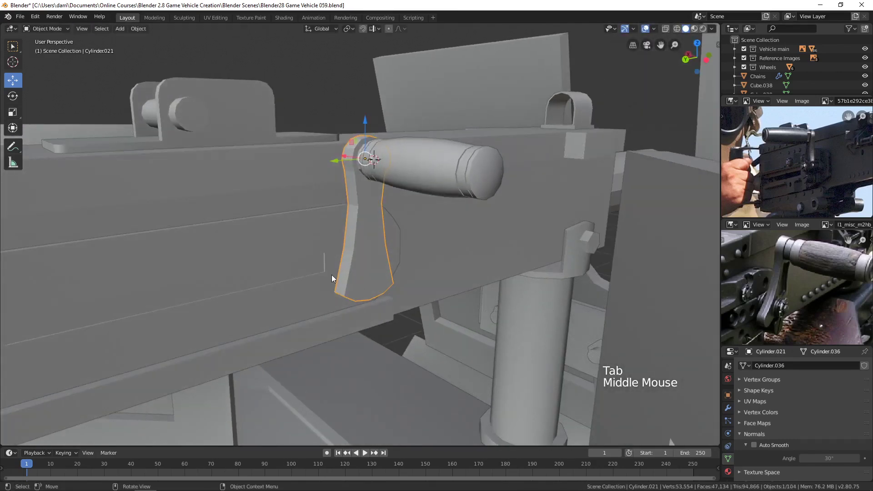
pyautogui.middleClick(384, 272)
pyautogui.scroll(3)
pyautogui.middleClick(391, 267)
pyautogui.middleClick(352, 292)
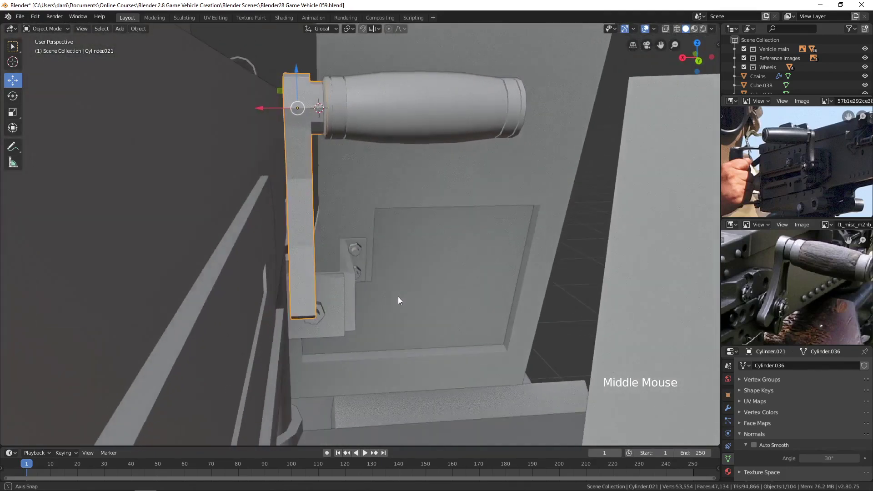
pyautogui.middleClick(370, 244)
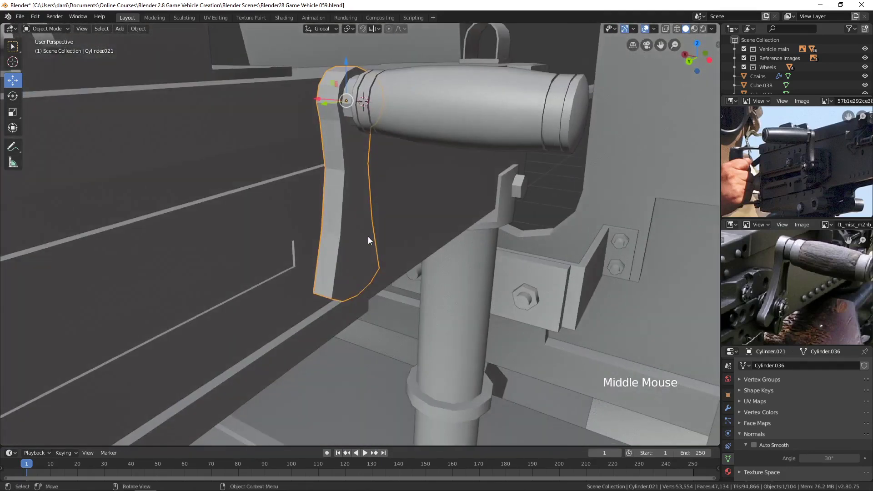
pyautogui.click(468, 138)
pyautogui.click(401, 65)
# - Select the lever's lower-end edges and snap the 3D cursor there with Cursor to Selected
pyautogui.scroll(3)
pyautogui.middleClick(438, 189)
pyautogui.scroll(-3)
pyautogui.middleClick(434, 234)
pyautogui.press('alt+a')
pyautogui.click(374, 265)
pyautogui.press('Tab')
pyautogui.press('2')
pyautogui.click(370, 263)
pyautogui.press('shift+s')
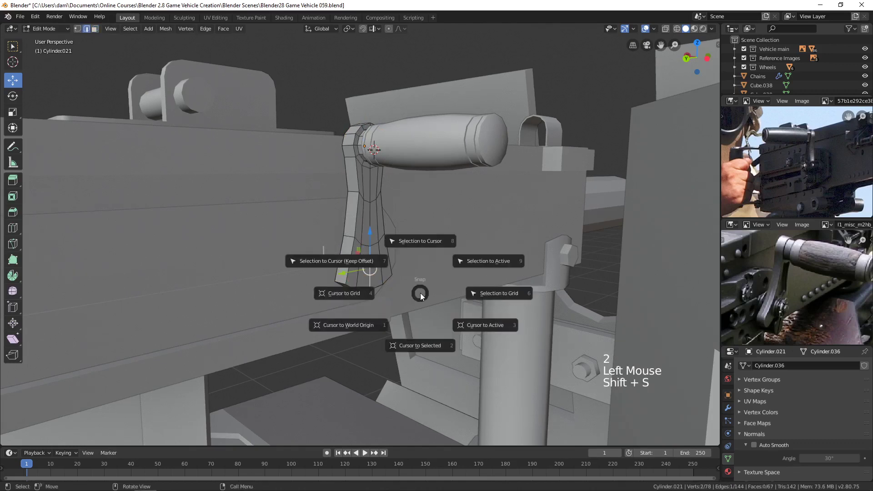
pyautogui.press('Tab')
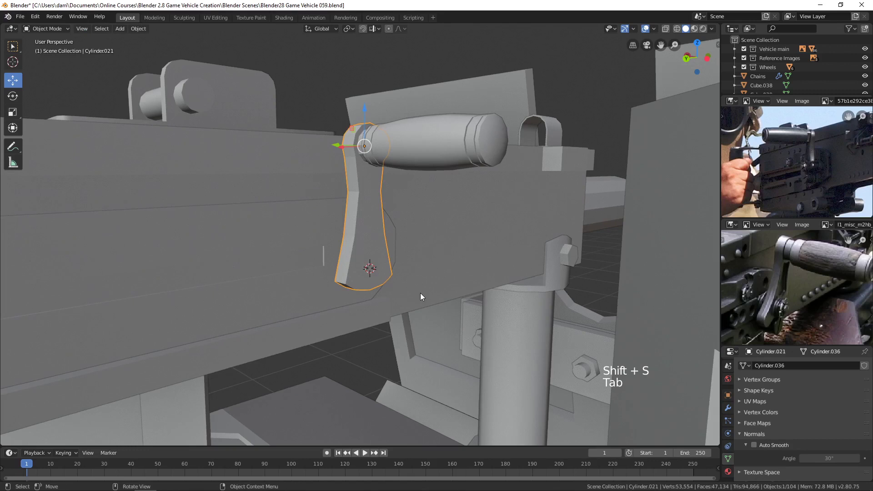
# - Add a cylinder at the cursor, rotate it 90° on Y, scale it to pin size and stretch it along X
pyautogui.press('shift+a')
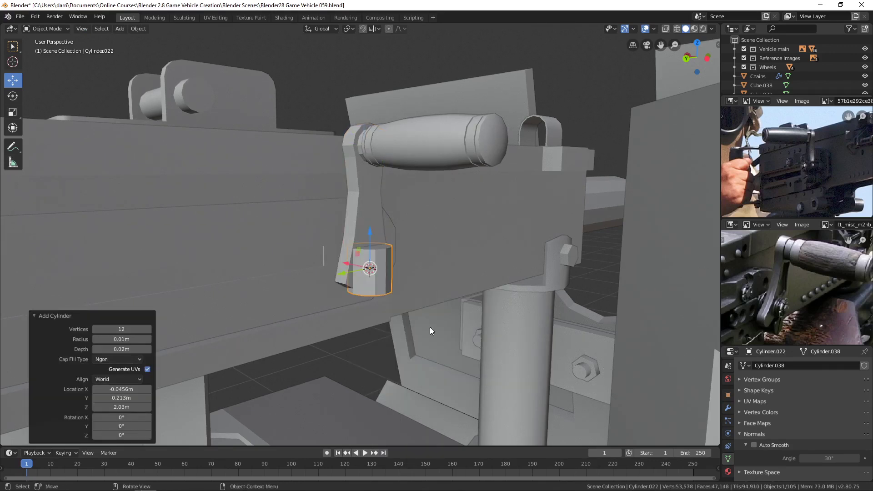
pyautogui.press('r')
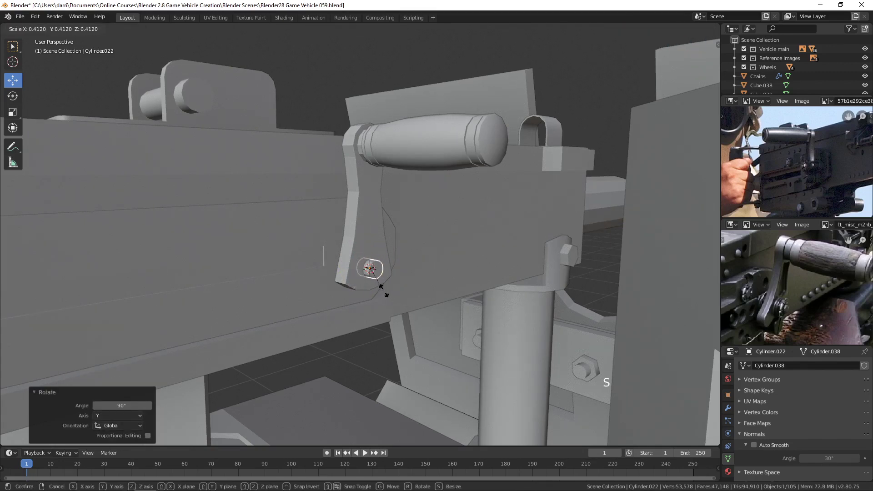
pyautogui.press('s')
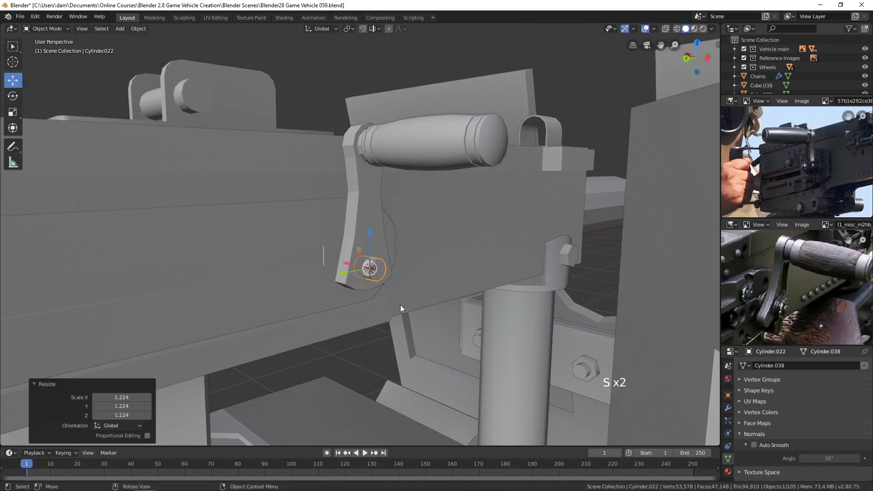
pyautogui.middleClick(396, 302)
pyautogui.press('s')
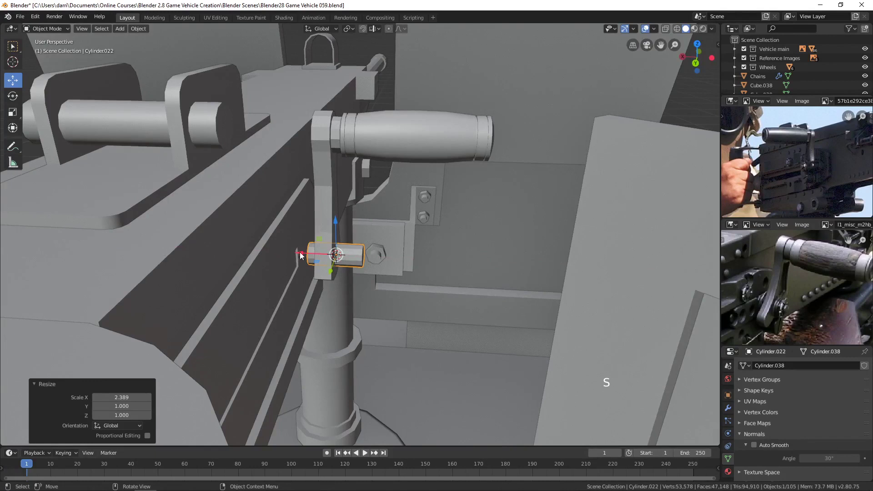
pyautogui.click(295, 248)
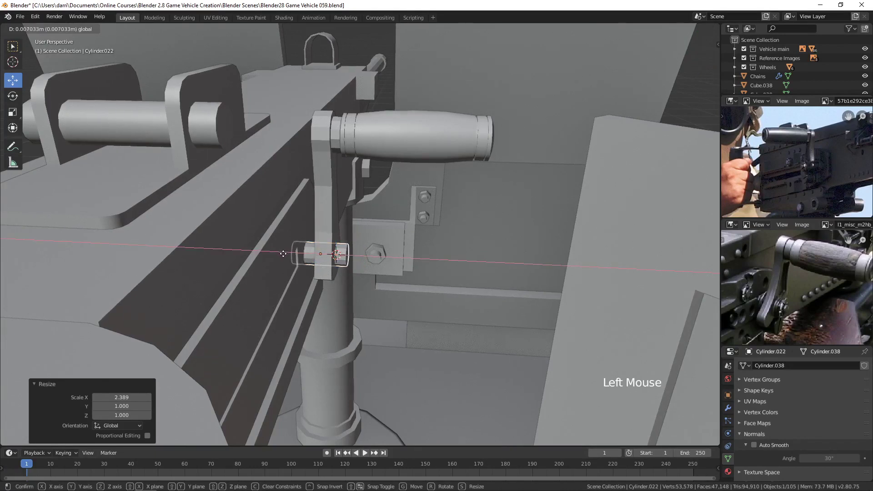
# - Move the pivot pin sideways so it passes through the lever's lower end
pyautogui.scroll(3)
pyautogui.middleClick(790, 309)
pyautogui.scroll(3)
pyautogui.middleClick(393, 280)
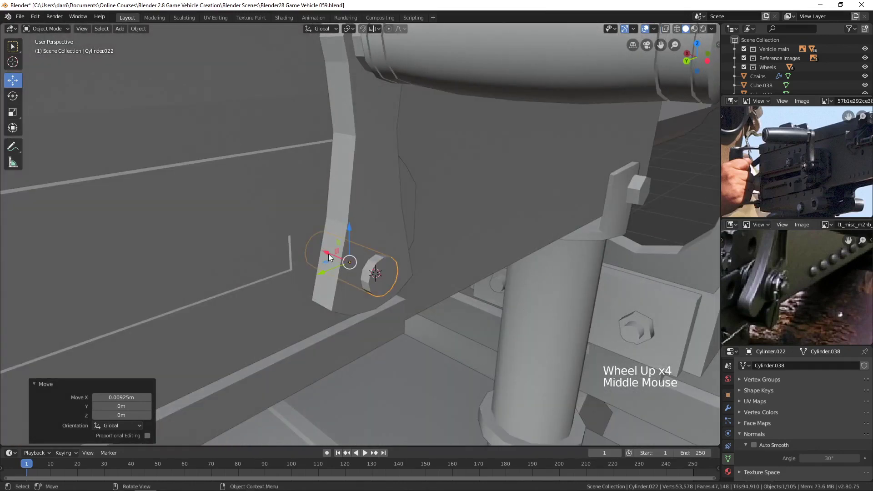
pyautogui.click(329, 253)
pyautogui.middleClick(387, 294)
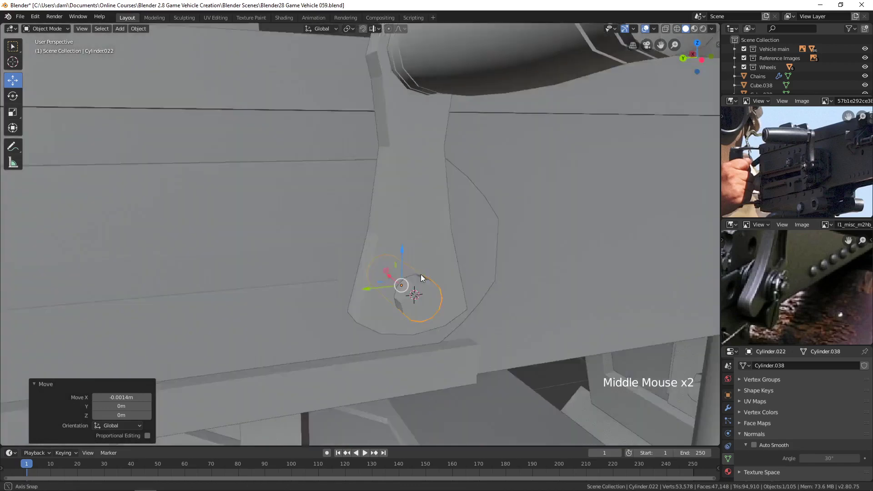
pyautogui.click(417, 272)
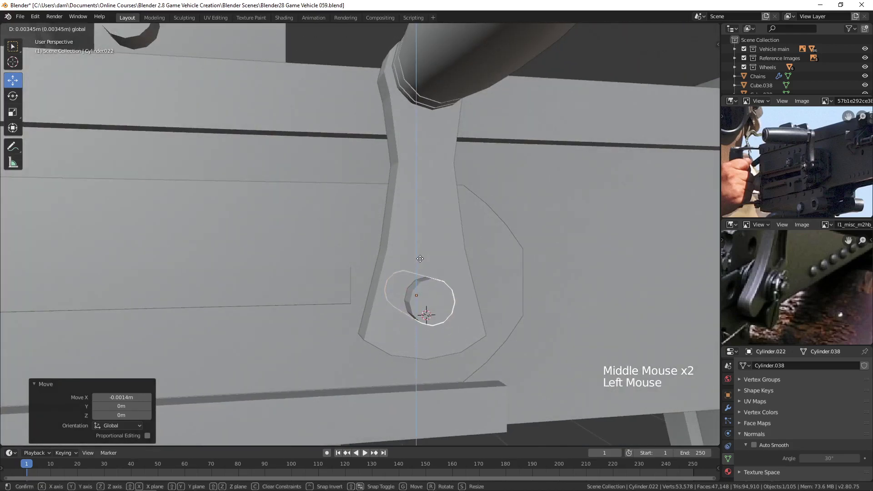
pyautogui.middleClick(431, 291)
pyautogui.scroll(3)
# - Select the pin's outer end face in face mode
pyautogui.press('Tab')
pyautogui.press('3')
pyautogui.click(436, 322)
pyautogui.middleClick(428, 299)
pyautogui.middleClick(419, 288)
pyautogui.middleClick(451, 300)
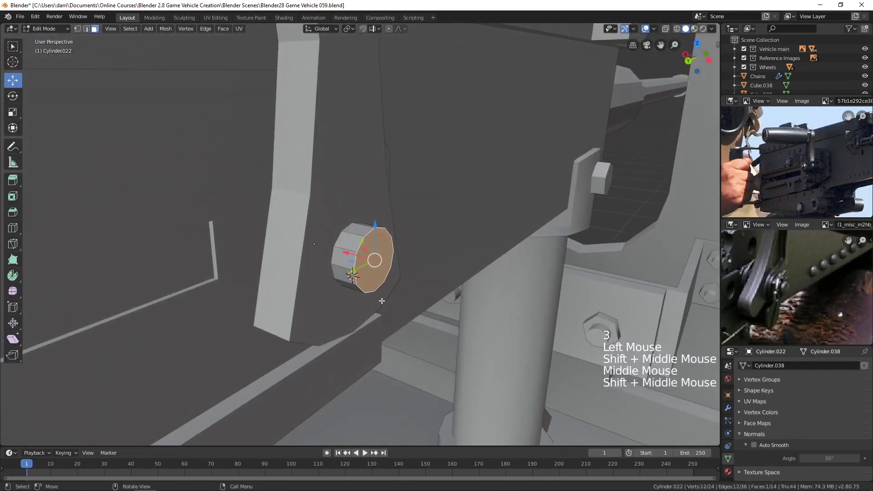
# - Inset the end face and extrude it outward into a narrower nub, then leave Edit Mode and view the whole receiver
pyautogui.press('e')
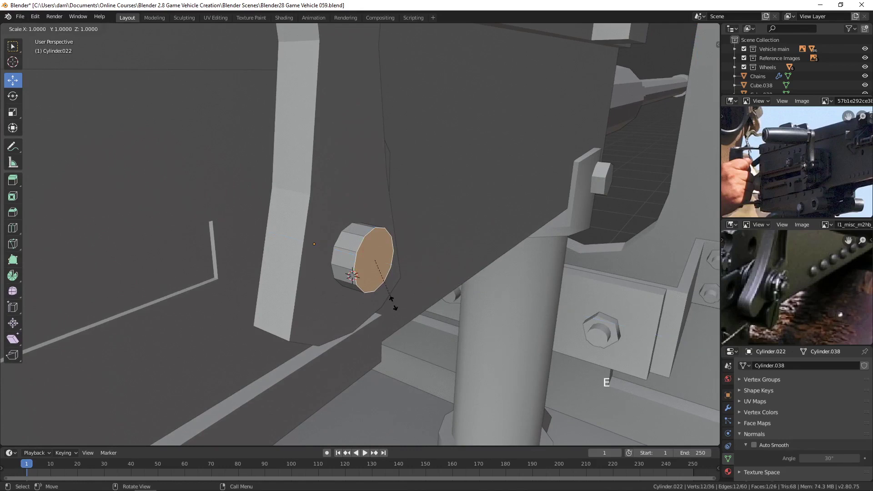
pyautogui.press('e')
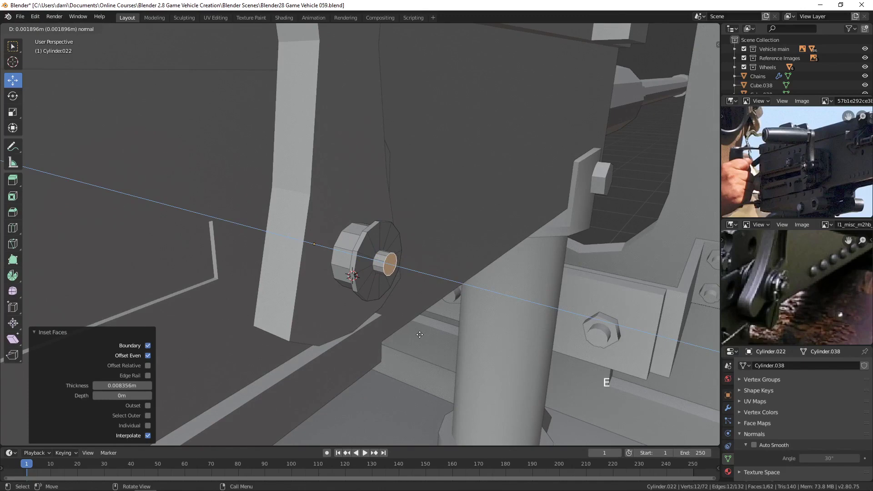
pyautogui.press('alt+a')
pyautogui.press('Tab')
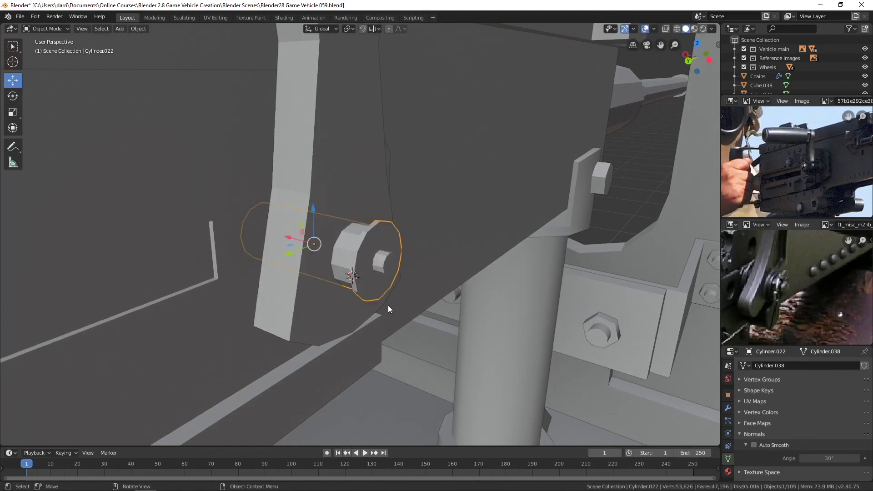
pyautogui.scroll(-3)
pyautogui.press('alt+a')
pyautogui.scroll(-3)
pyautogui.middleClick(444, 305)
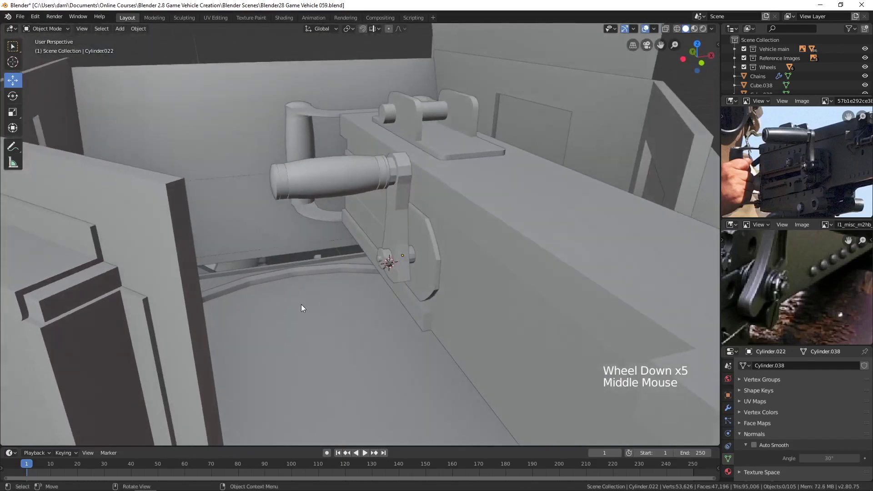
pyautogui.scroll(3)
# - Select the pivot pin, charging lever and receiver and join them into one object
pyautogui.click(415, 284)
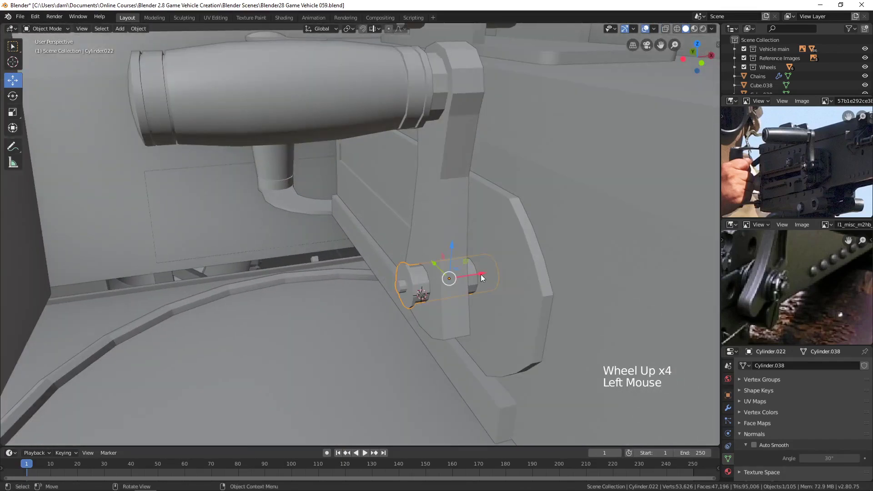
pyautogui.click(482, 273)
pyautogui.scroll(-3)
pyautogui.middleClick(474, 298)
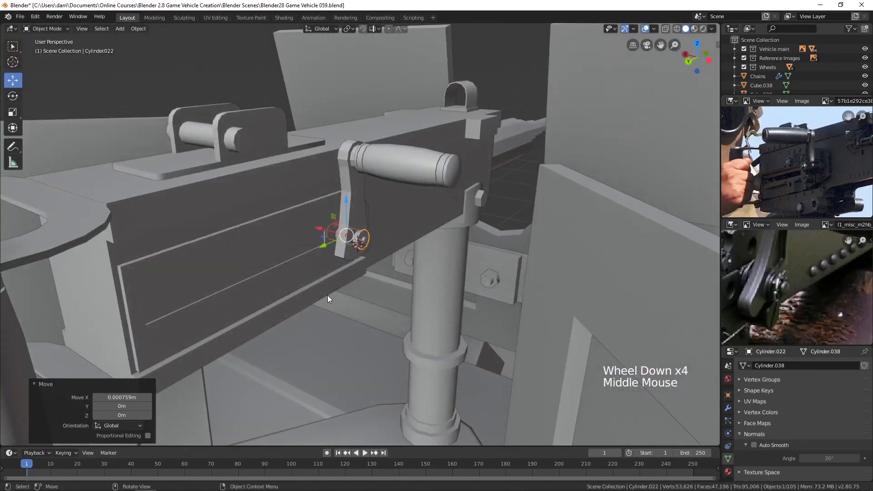
pyautogui.click(313, 274)
pyautogui.scroll(3)
pyautogui.click(370, 258)
pyautogui.doubleClick(340, 143)
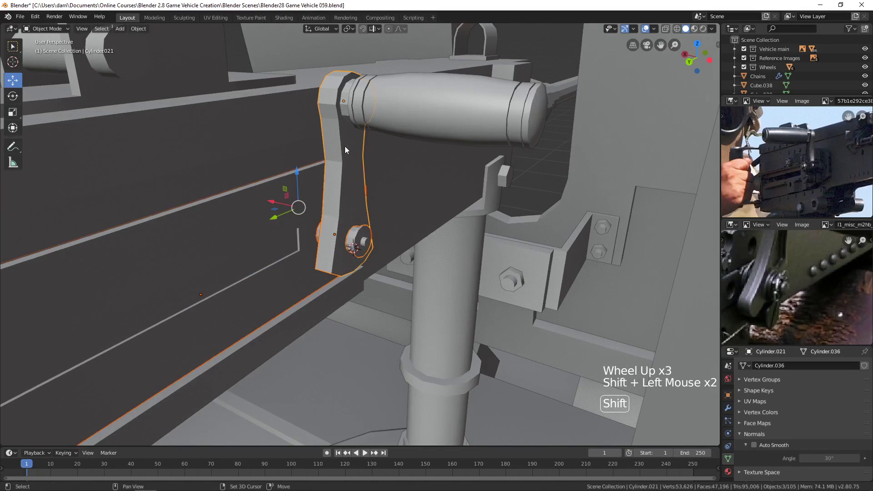
pyautogui.scroll(-3)
pyautogui.click(291, 198)
pyautogui.middleClick(407, 272)
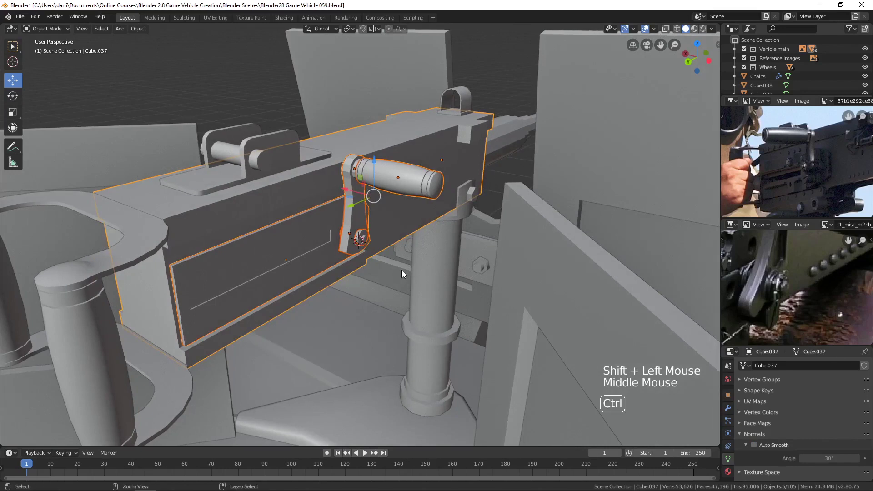
pyautogui.press('ctrl+j')
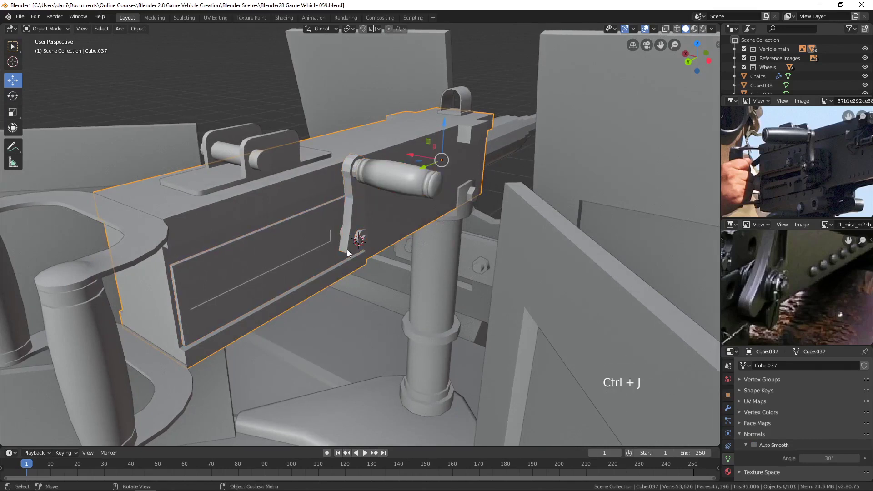
# - Shade the joined receiver smooth with Auto Smooth normals at about 36 degrees
pyautogui.click(137, 30)
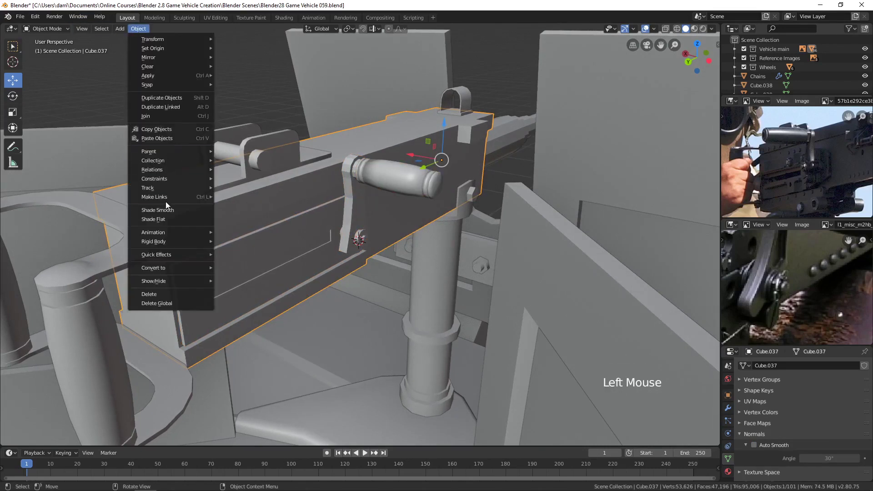
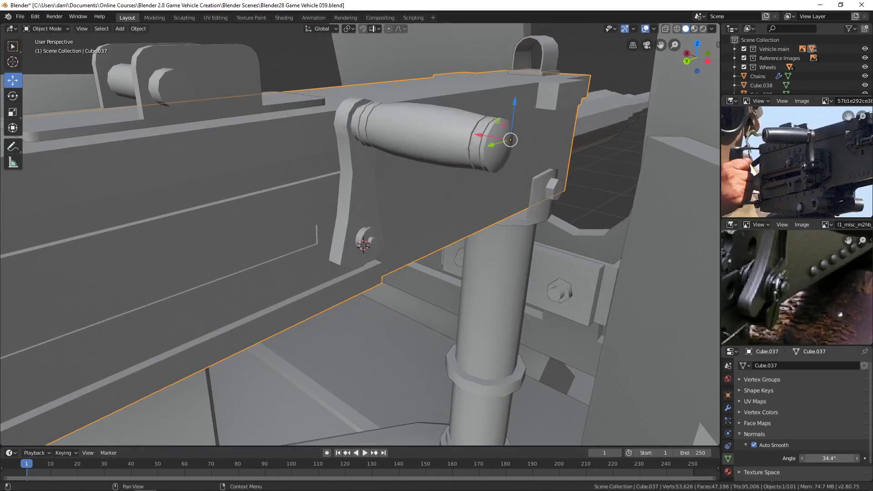
pyautogui.scroll(-3)
pyautogui.press('alt+a')
pyautogui.scroll(-3)
pyautogui.middleClick(500, 294)
pyautogui.scroll(3)
pyautogui.middleClick(454, 277)
pyautogui.middleClick(487, 314)
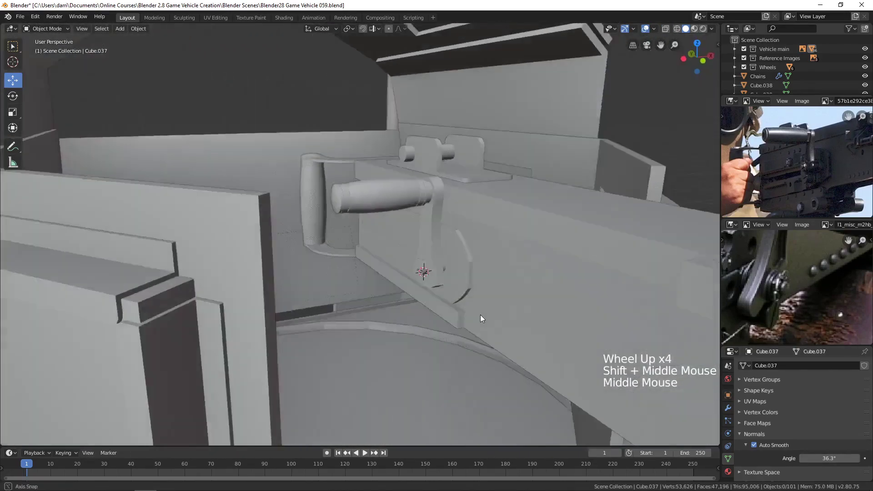
# - Select the joined receiver and inspect the lever and pivot pin from several angles
pyautogui.middleClick(415, 321)
pyautogui.scroll(3)
pyautogui.middleClick(463, 318)
pyautogui.click(355, 235)
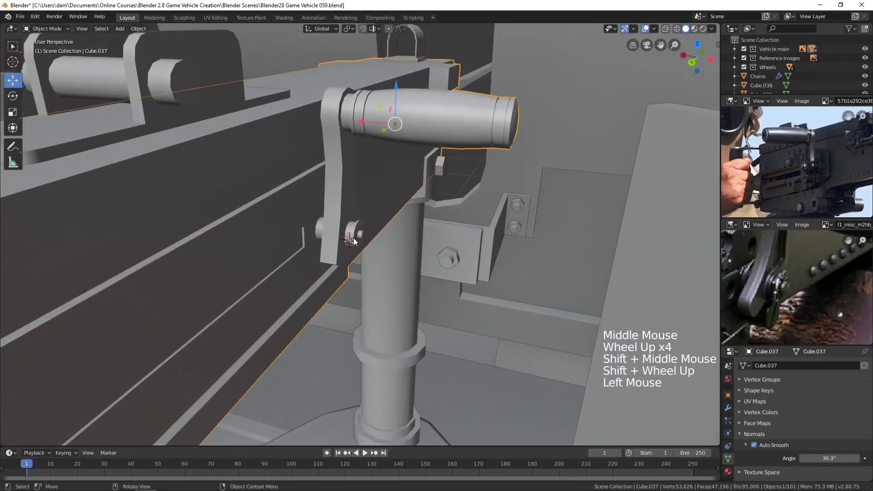
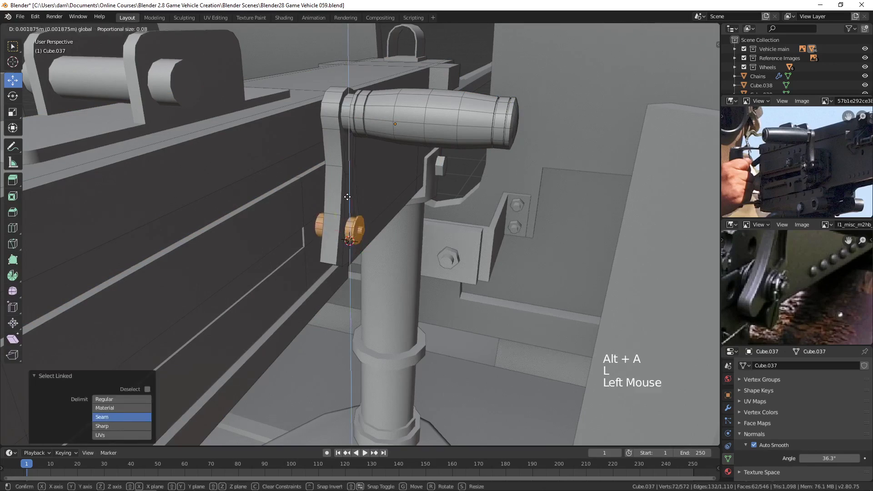
pyautogui.press('alt+a')
pyautogui.press('Tab')
pyautogui.scroll(-3)
pyautogui.middleClick(562, 295)
pyautogui.press('alt+a')
pyautogui.scroll(-3)
pyautogui.middleClick(555, 296)
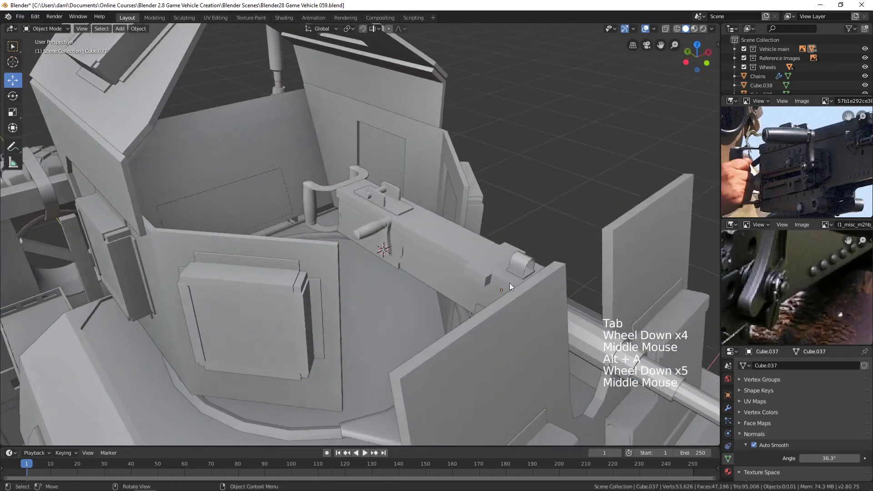
pyautogui.middleClick(500, 262)
pyautogui.scroll(3)
pyautogui.middleClick(480, 282)
pyautogui.middleClick(496, 291)
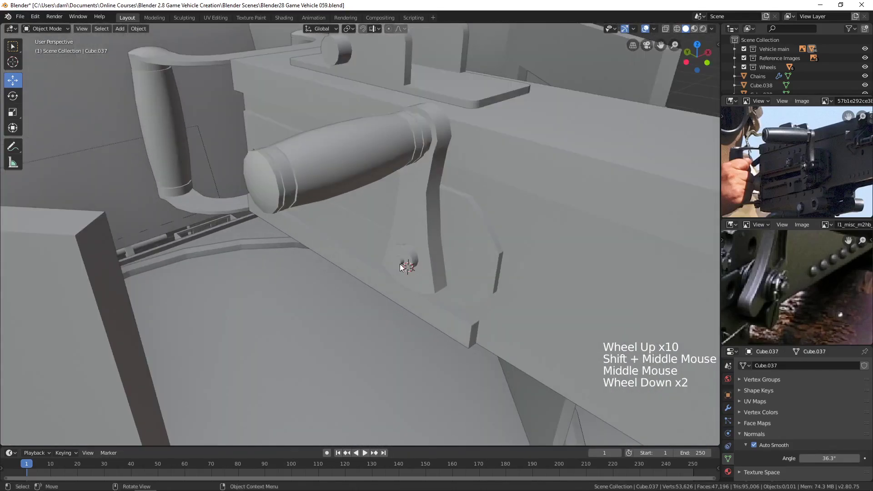
# - In Edit Mode, snap the 3D cursor to the pivot pin's end face as the rotation centre
pyautogui.click(410, 264)
pyautogui.press('Tab')
pyautogui.scroll(3)
pyautogui.press('3')
pyautogui.scroll(3)
pyautogui.click(446, 296)
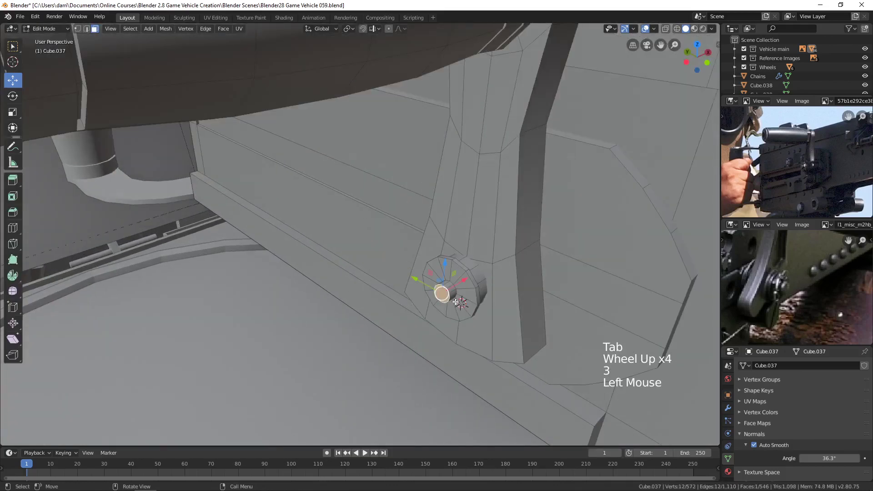
pyautogui.press('shift+s')
pyautogui.press('alt+a')
pyautogui.press('Tab')
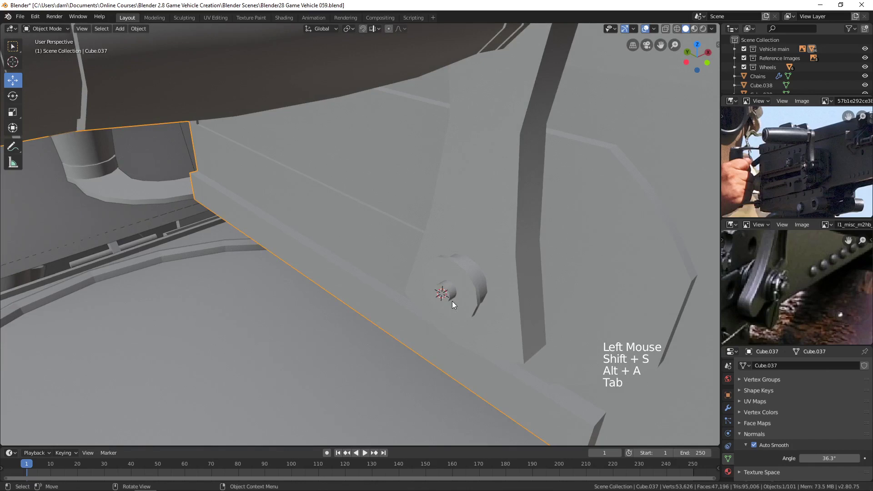
# - Select the whole charging lever with L and rotate it forward about the pin, then exit Edit Mode
pyautogui.press('Tab')
pyautogui.press('l')
pyautogui.press('l')
pyautogui.scroll(-3)
pyautogui.press('l')
pyautogui.scroll(-3)
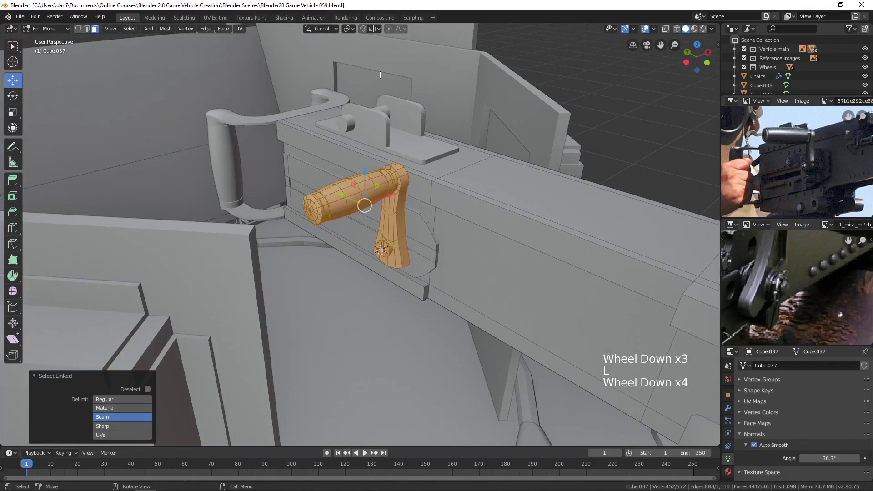
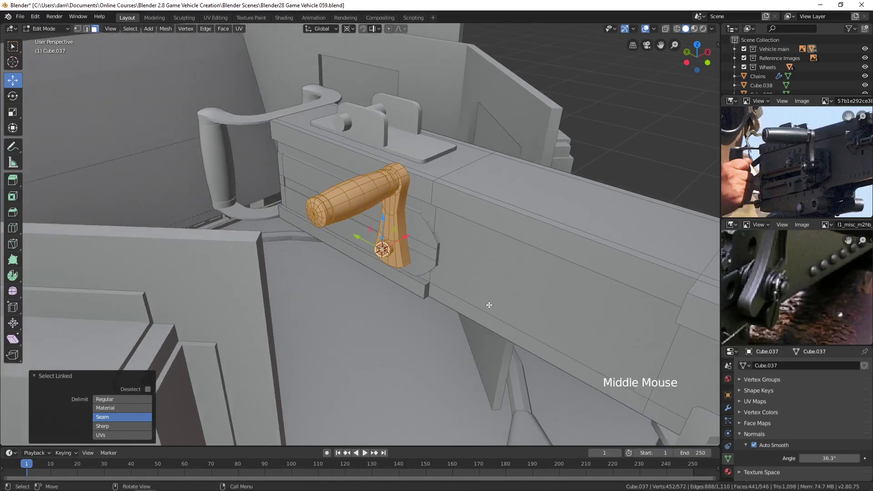
pyautogui.press('r')
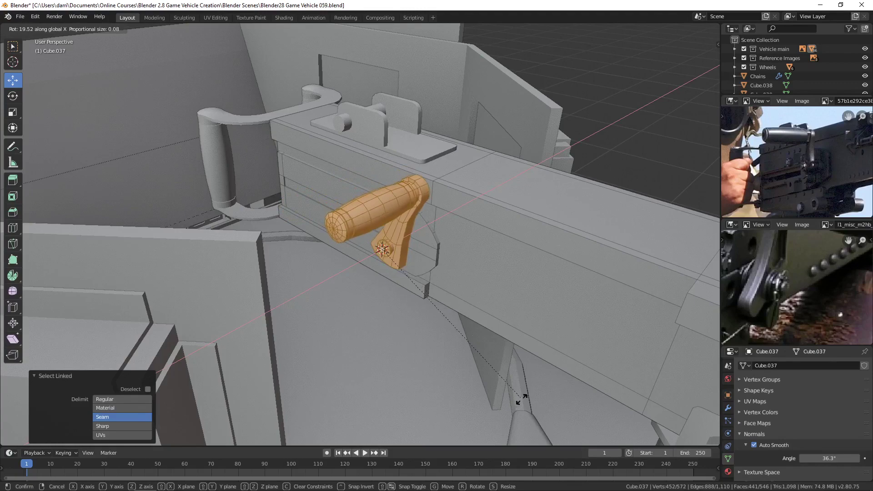
pyautogui.press('alt+a')
pyautogui.press('Tab')
pyautogui.scroll(-3)
pyautogui.press('alt+a')
pyautogui.middleClick(362, 266)
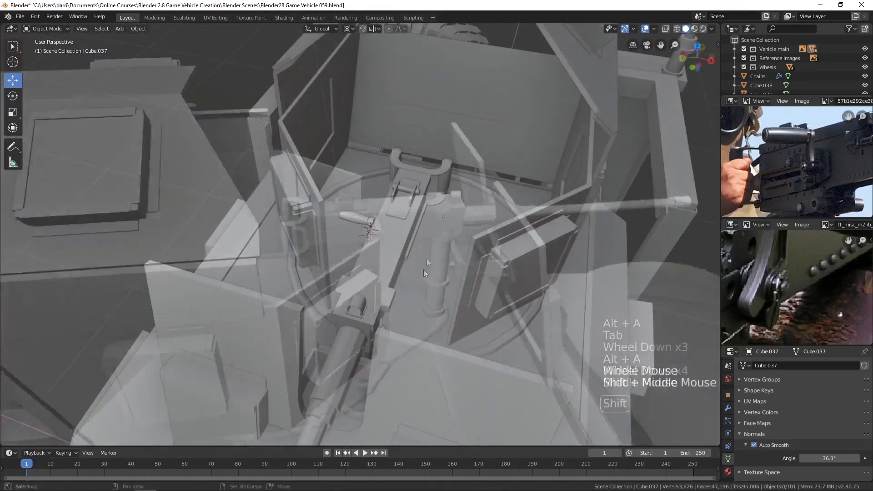
# - Scale the roller bracket Cube.038 along X to about 0.84 around the 3D cursor
pyautogui.click(400, 199)
pyautogui.scroll(3)
pyautogui.scroll(3)
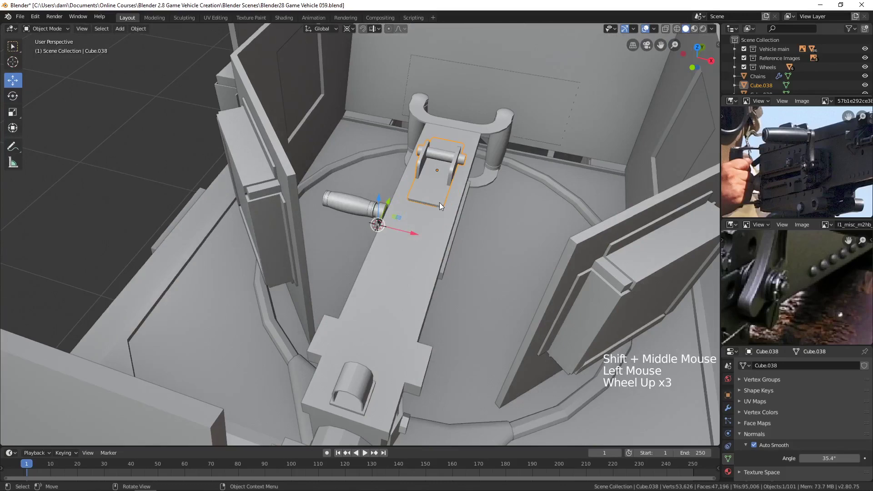
pyautogui.middleClick(448, 212)
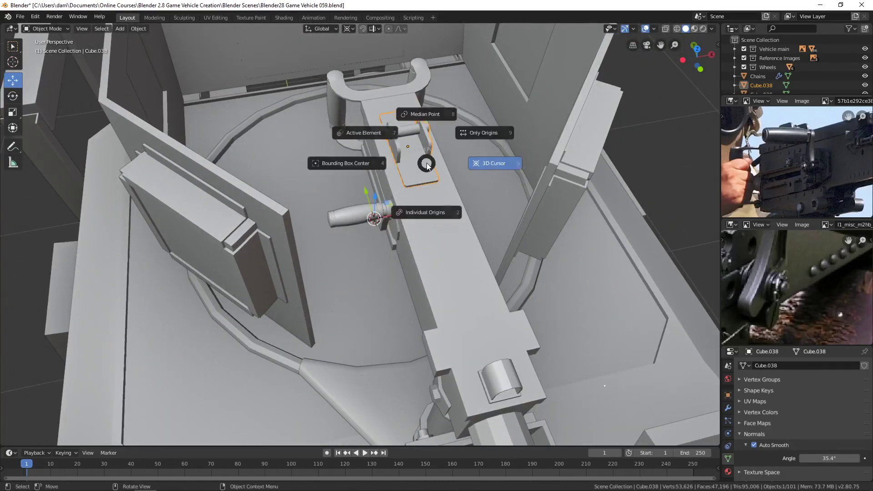
pyautogui.middleClick(475, 273)
pyautogui.press('s')
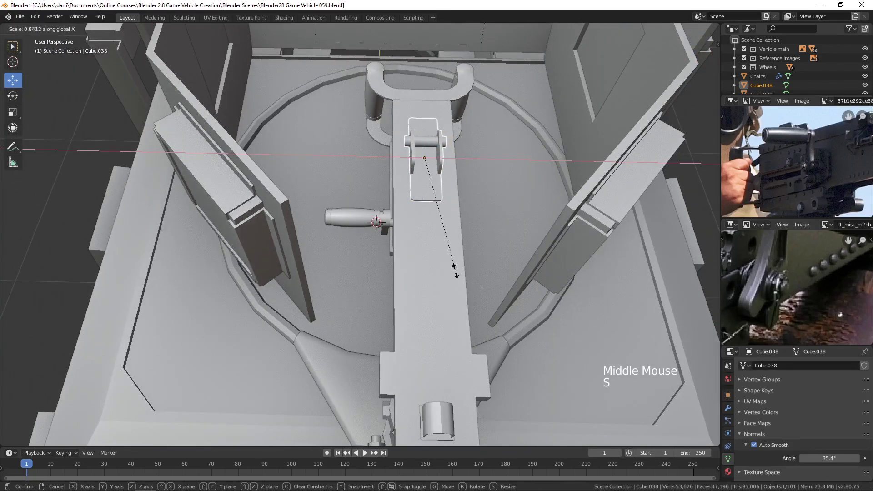
pyautogui.scroll(-3)
pyautogui.middleClick(503, 280)
pyautogui.press('alt+a')
# - Join the narrowed bracket into the receiver body and shade it smooth
pyautogui.middleClick(483, 283)
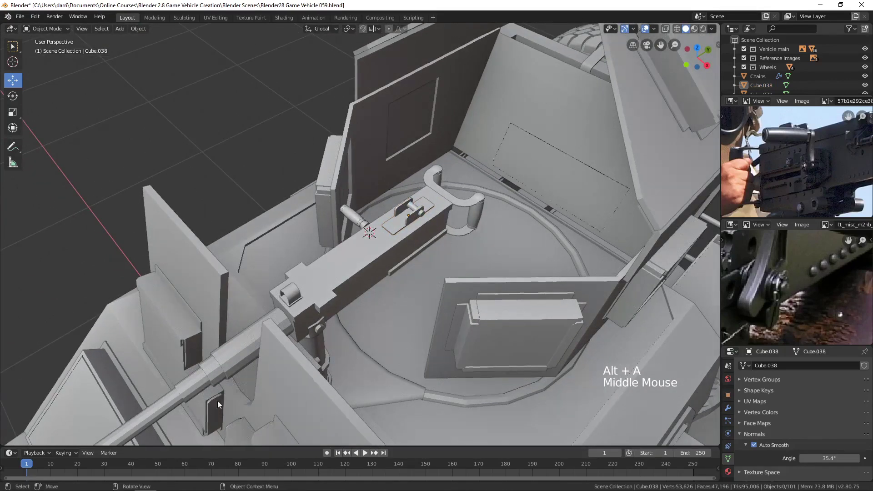
pyautogui.click(215, 383)
pyautogui.click(361, 275)
pyautogui.press('ctrl+j')
pyautogui.scroll(-3)
pyautogui.click(134, 30)
pyautogui.middleClick(392, 295)
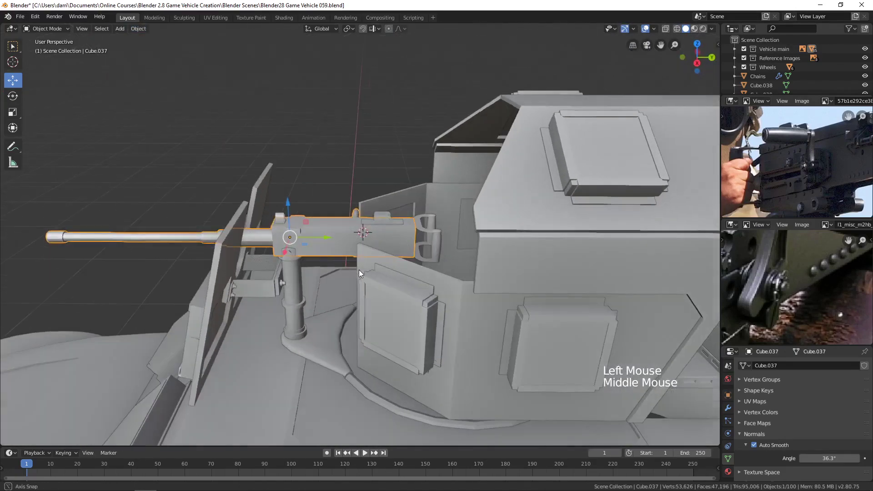
# - Raise the merged gun's Auto Smooth angle to 55.4° in the Normals settings
pyautogui.press('alt+a')
pyautogui.scroll(3)
pyautogui.middleClick(249, 257)
pyautogui.scroll(3)
pyautogui.scroll(-3)
pyautogui.middleClick(241, 261)
pyautogui.click(277, 253)
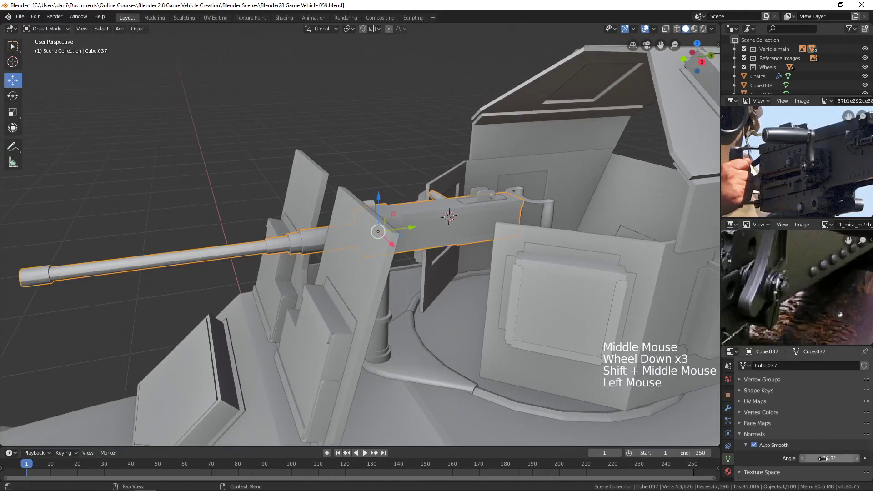
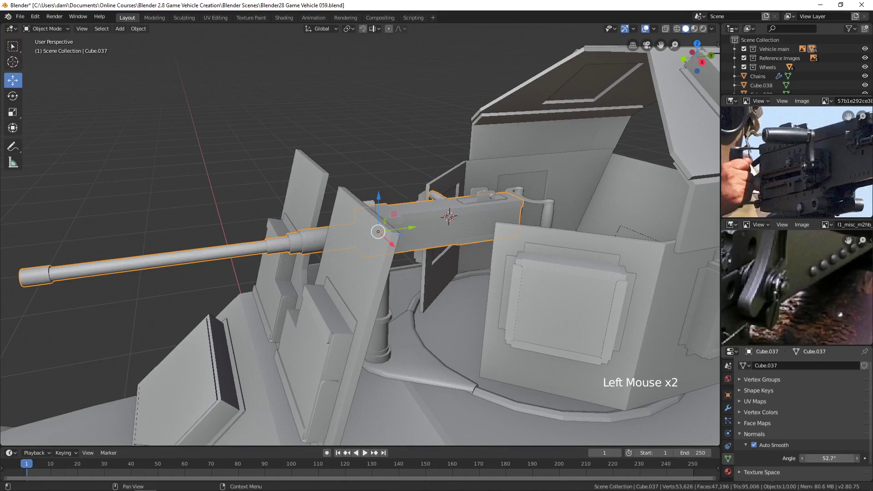
pyautogui.scroll(-3)
pyautogui.middleClick(236, 257)
pyautogui.scroll(3)
pyautogui.middleClick(355, 255)
pyautogui.scroll(-3)
pyautogui.press('alt+a')
# - Orbit around the gun to check the smoother shading from the side
pyautogui.scroll(3)
pyautogui.middleClick(357, 263)
pyautogui.scroll(-3)
pyautogui.middleClick(440, 272)
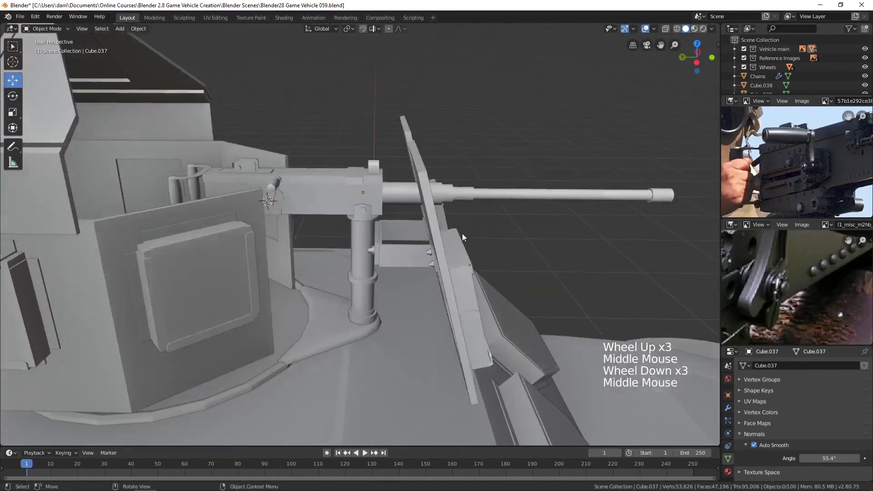
pyautogui.scroll(-3)
pyautogui.middleClick(325, 219)
pyautogui.scroll(-3)
pyautogui.scroll(-3)
pyautogui.middleClick(829, 172)
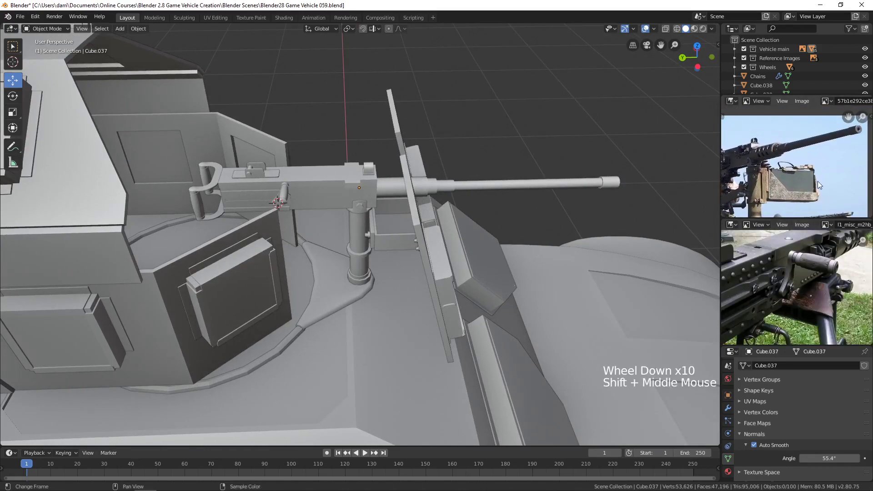